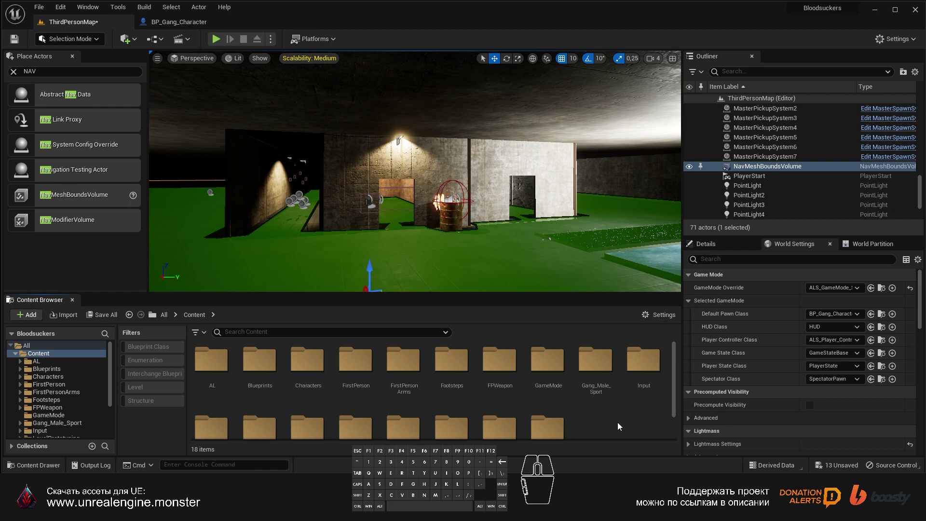
- Filter the Content Browser assets by 'gang' to bring up BP_Gang_Character
{"action": "left_click", "coordinate": [260, 334]}
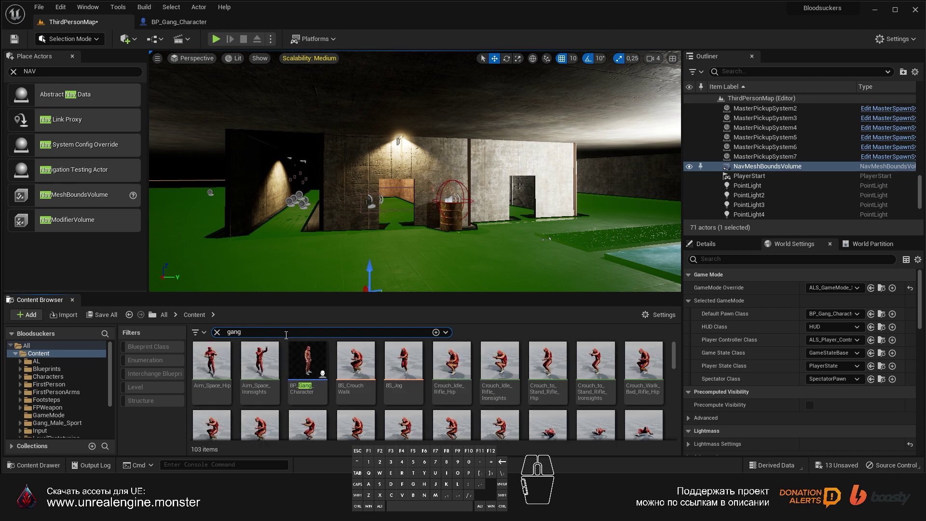
- Create a Custom Event node in empty space of BP_Gang_Character's Event Graph
{"action": "left_click", "coordinate": [312, 367]}
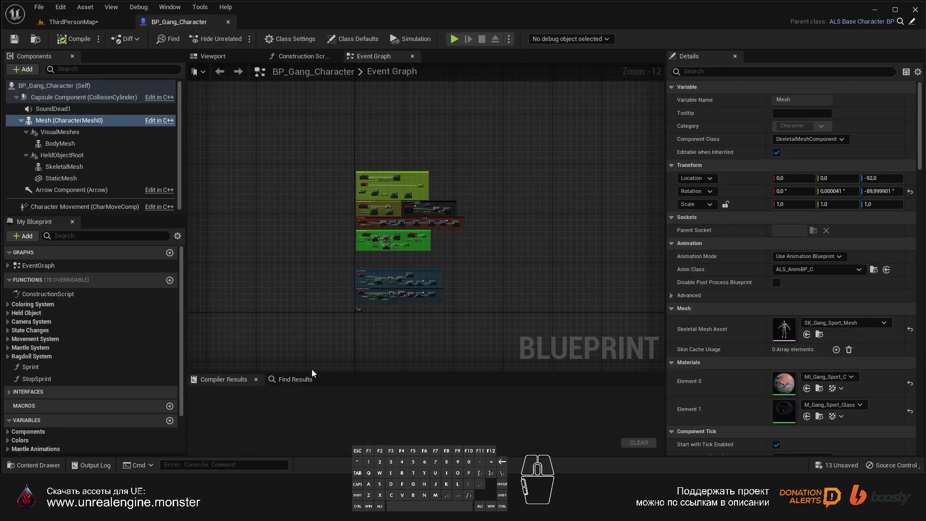
{"action": "left_click_drag", "start_coordinate": [487, 270], "coordinate": [487, 368]}
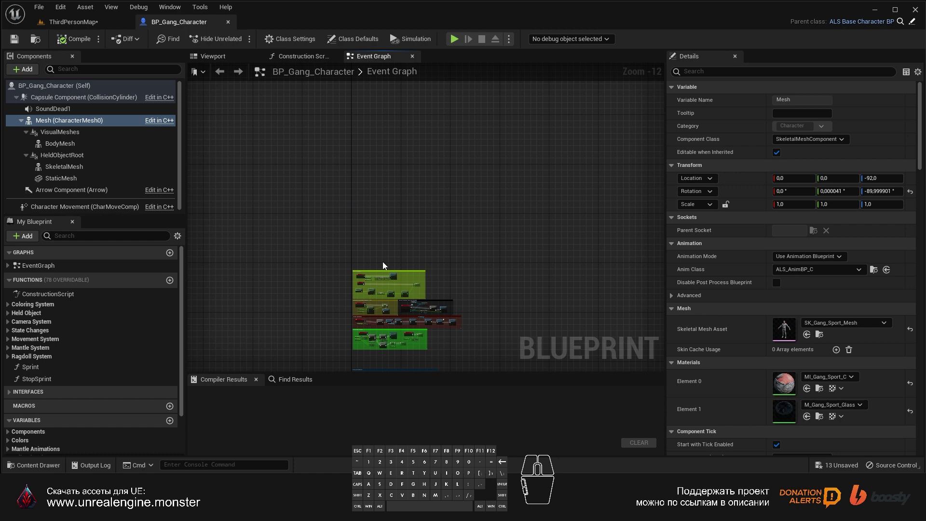
{"action": "left_click_drag", "start_coordinate": [383, 247], "coordinate": [322, 270]}
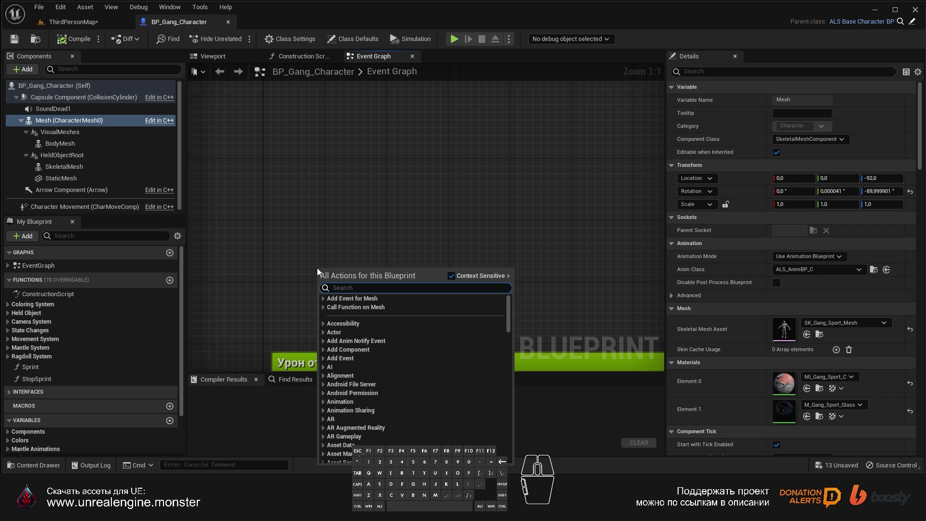
{"action": "key", "text": "c"}
{"action": "key", "text": "s"}
{"action": "key", "text": "Return"}
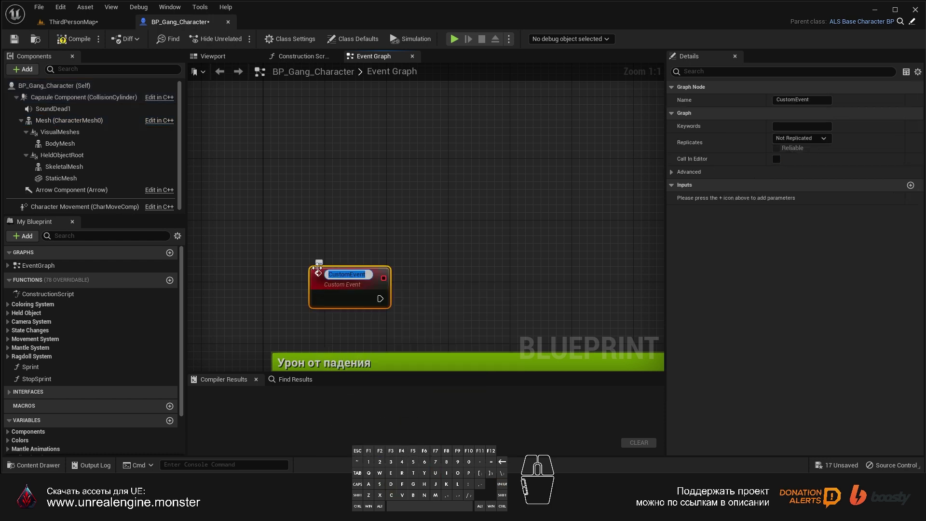
- Name the custom event Checkpoint and position it up and left
{"action": "key", "text": "c"}
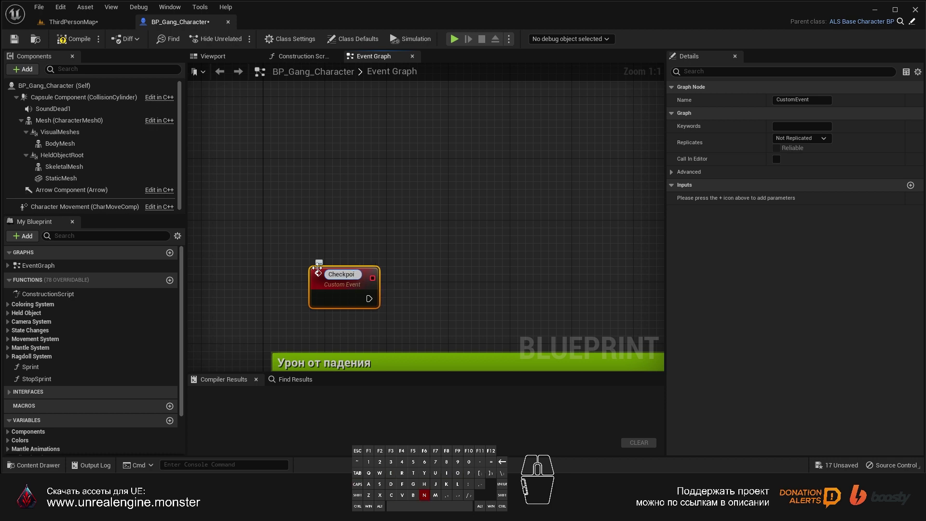
{"action": "key", "text": "Return"}
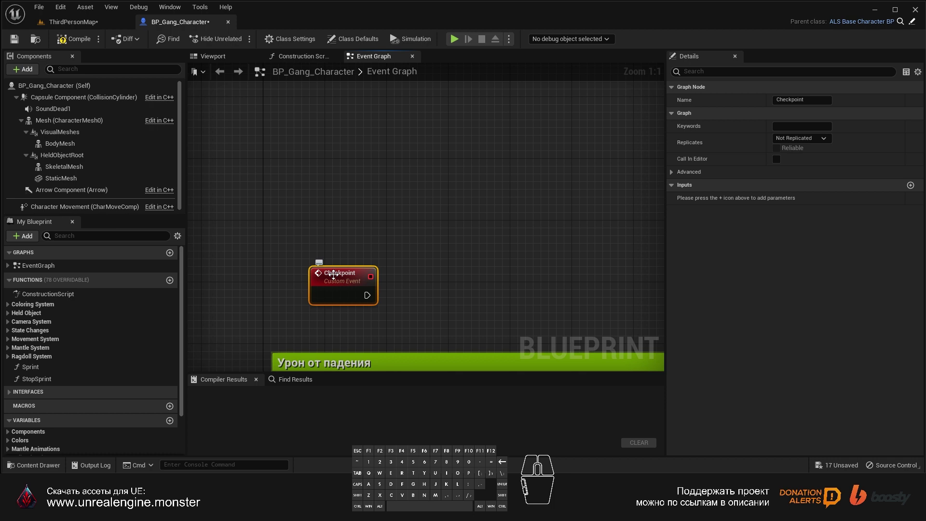
{"action": "left_click_drag", "start_coordinate": [336, 274], "coordinate": [300, 248]}
- Add a Vector input named Location to the Checkpoint event and compile
{"action": "left_click", "coordinate": [915, 189]}
{"action": "left_click", "coordinate": [736, 218]}
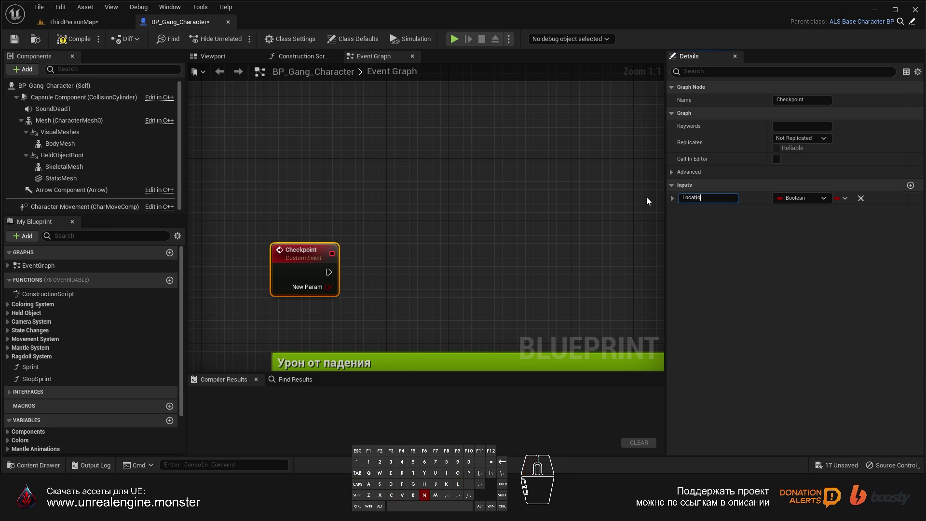
{"action": "key", "text": "Return"}
{"action": "left_click", "coordinate": [804, 200]}
{"action": "left_click", "coordinate": [810, 307]}
{"action": "left_click", "coordinate": [78, 49]}
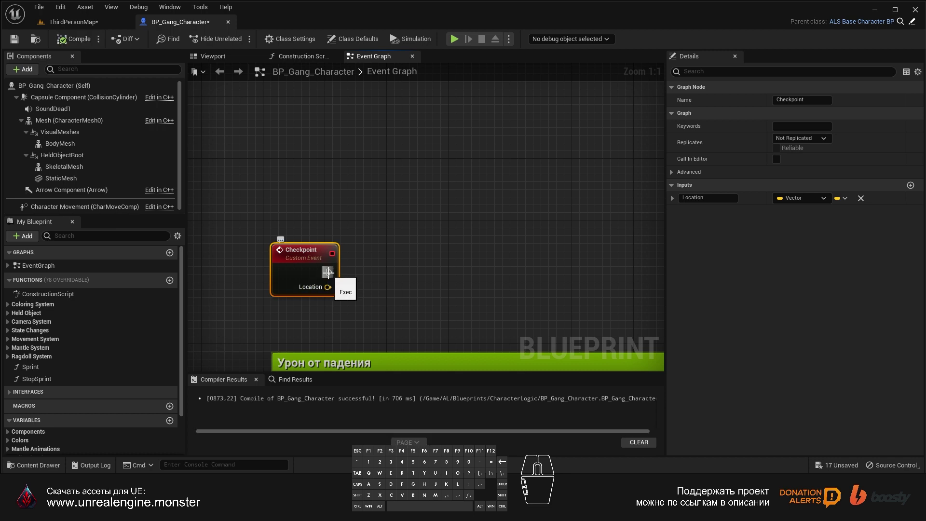
- Chain a Set Actor Location node from Checkpoint's execution output and align the nodes
{"action": "left_click_drag", "start_coordinate": [331, 276], "coordinate": [387, 278]}
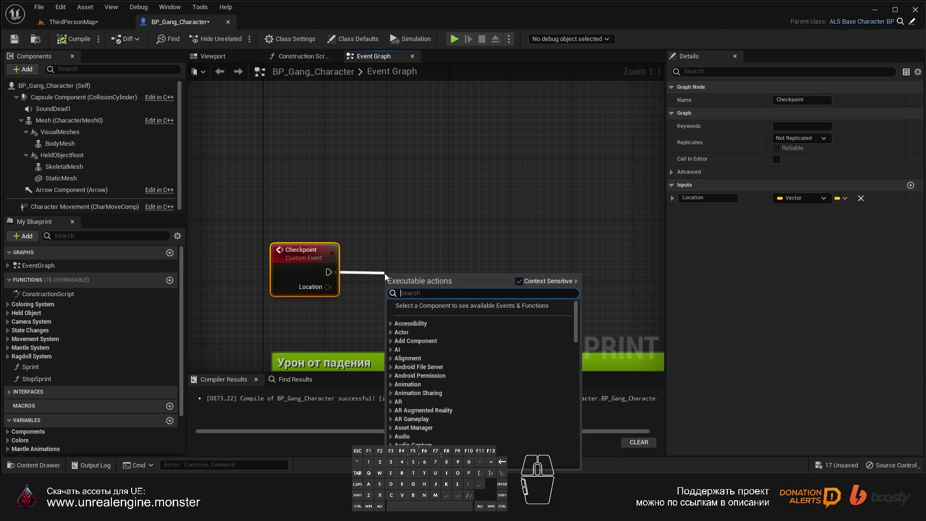
{"action": "key", "text": "space"}
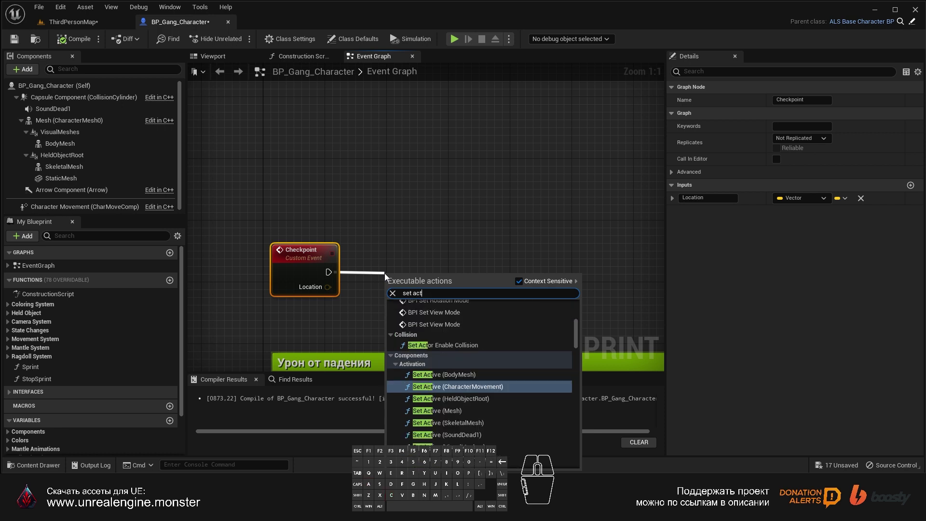
{"action": "key", "text": "space"}
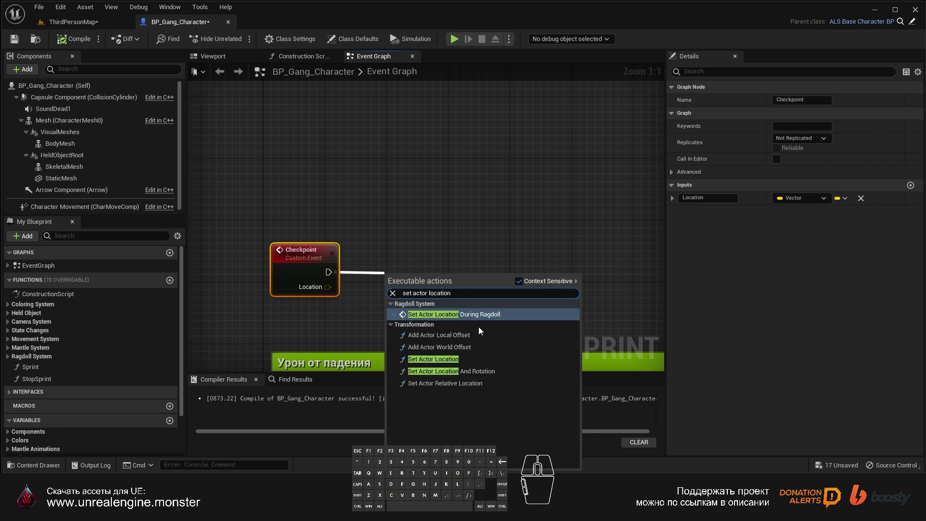
{"action": "left_click", "coordinate": [441, 363]}
{"action": "left_click_drag", "start_coordinate": [443, 291], "coordinate": [419, 246]}
{"action": "left_click_drag", "start_coordinate": [303, 258], "coordinate": [299, 235]}
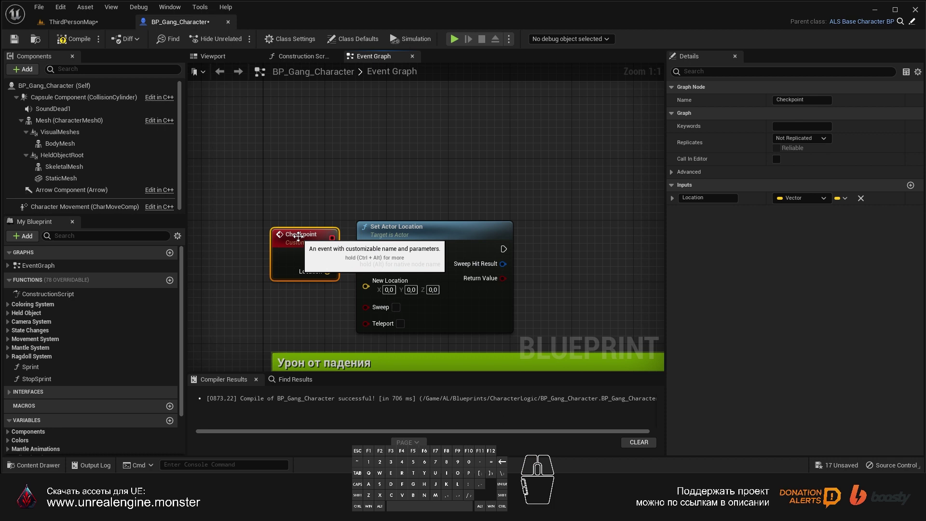
- Compile, then wire the Location input into Set Actor Location's New Location
{"action": "left_click", "coordinate": [75, 44]}
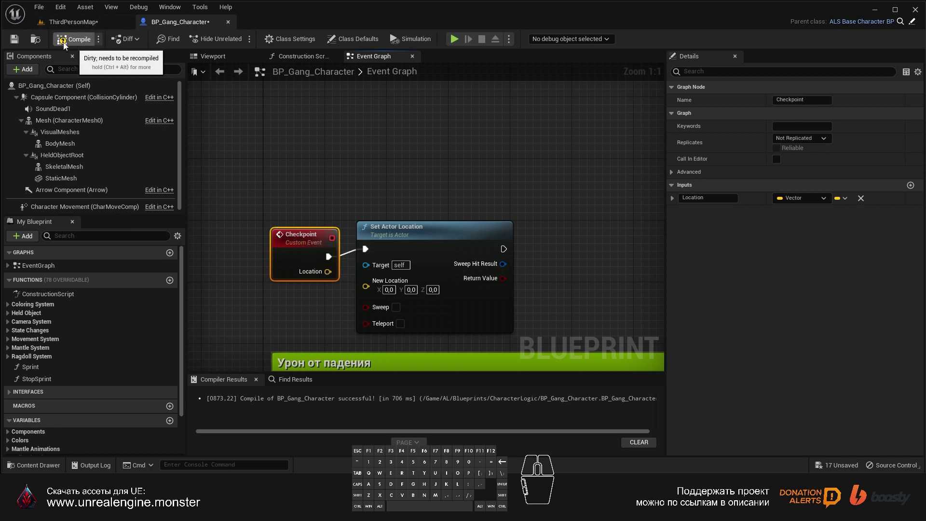
{"action": "left_click", "coordinate": [15, 41]}
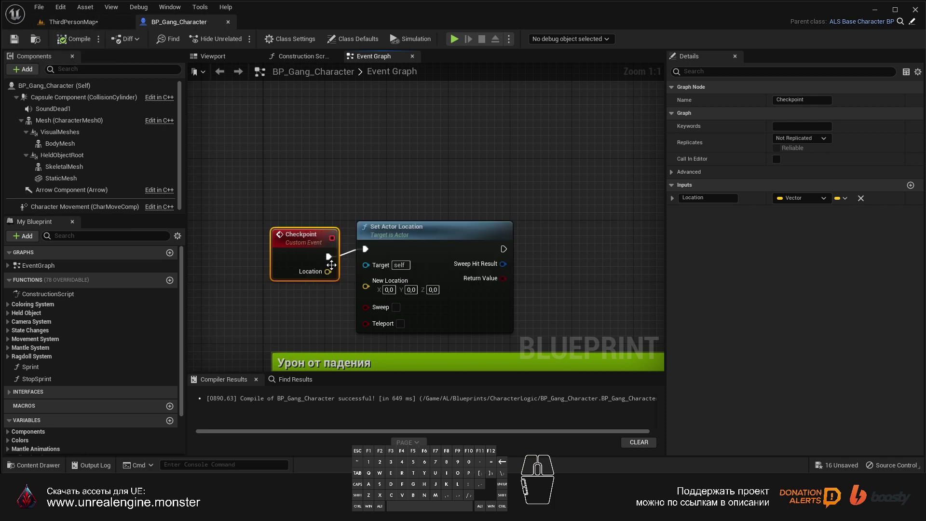
{"action": "left_click_drag", "start_coordinate": [332, 277], "coordinate": [366, 294]}
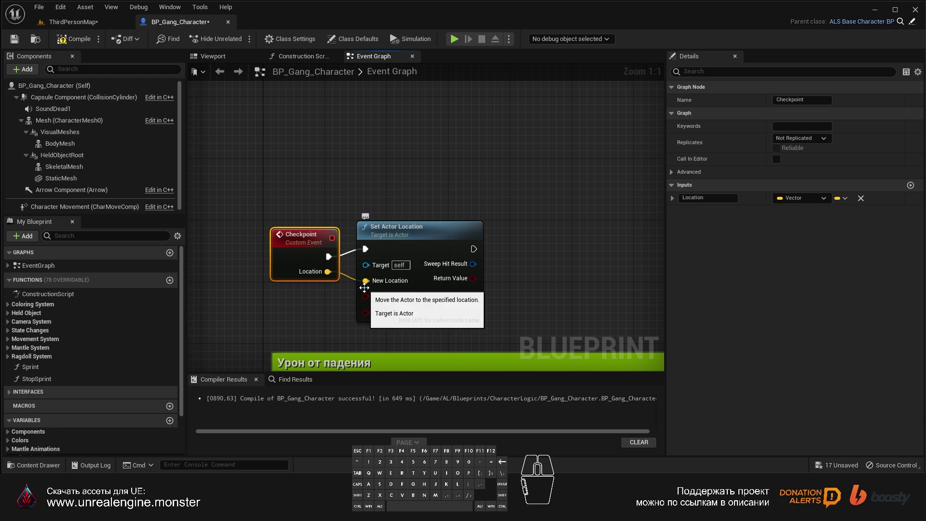
{"action": "middle_click", "coordinate": [119, 356]}
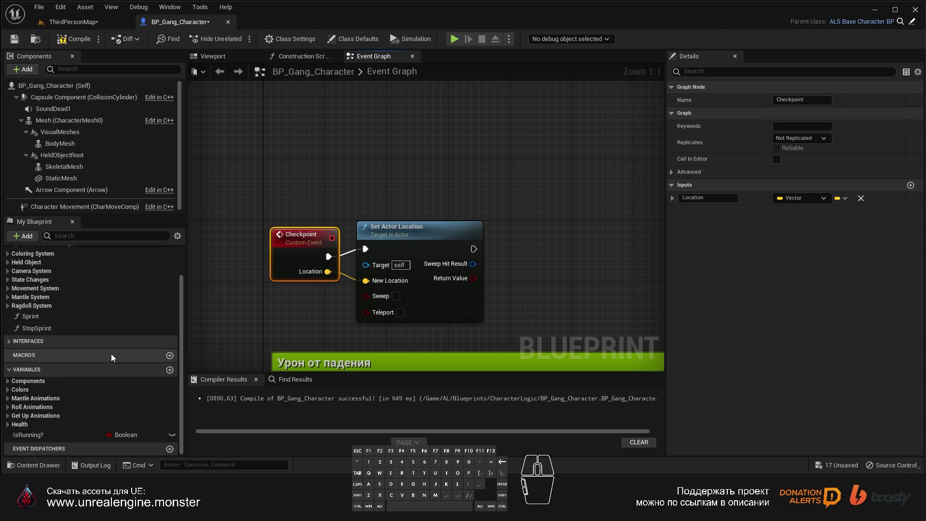
- Add a new variable named L_CheckPoint to BP_Gang_Character
{"action": "left_click", "coordinate": [174, 373]}
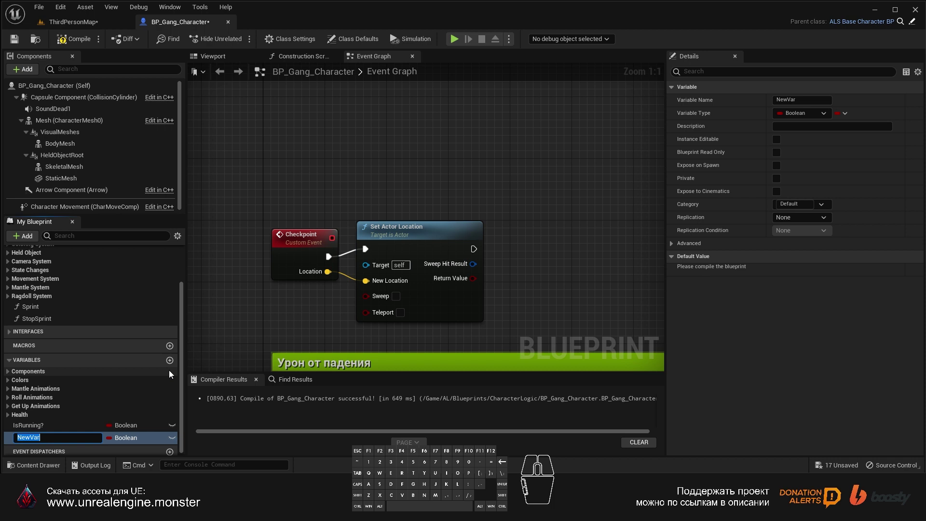
{"action": "key", "text": "l"}
{"action": "key", "text": "shift+-"}
{"action": "key", "text": "c"}
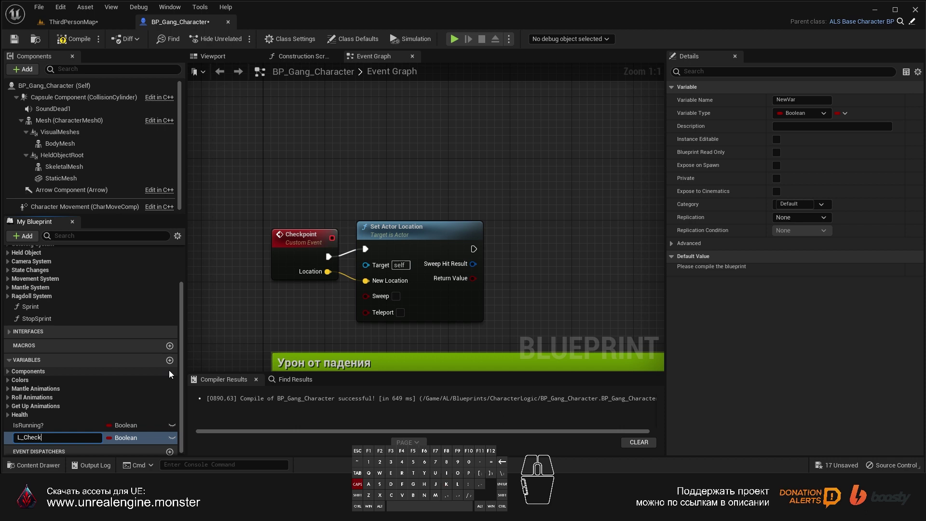
{"action": "key", "text": "o"}
{"action": "key", "text": "BackSpace"}
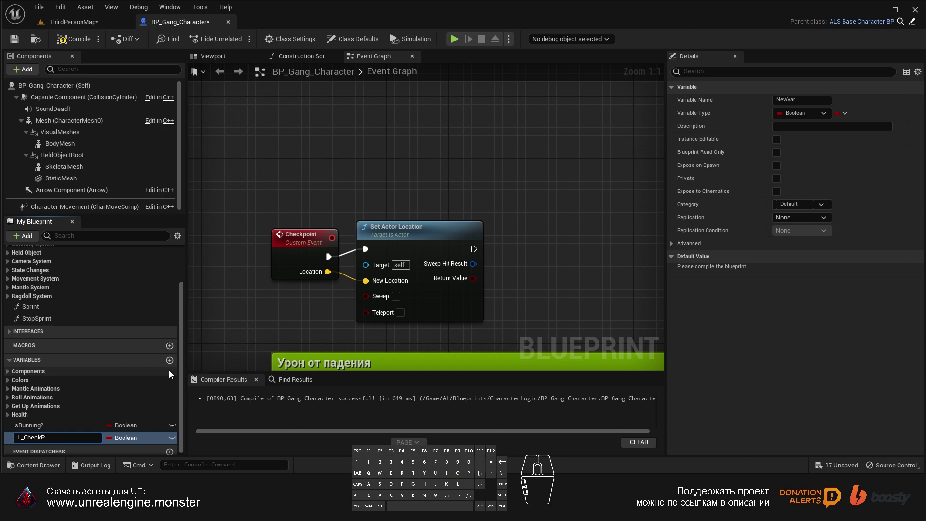
{"action": "key", "text": "Return"}
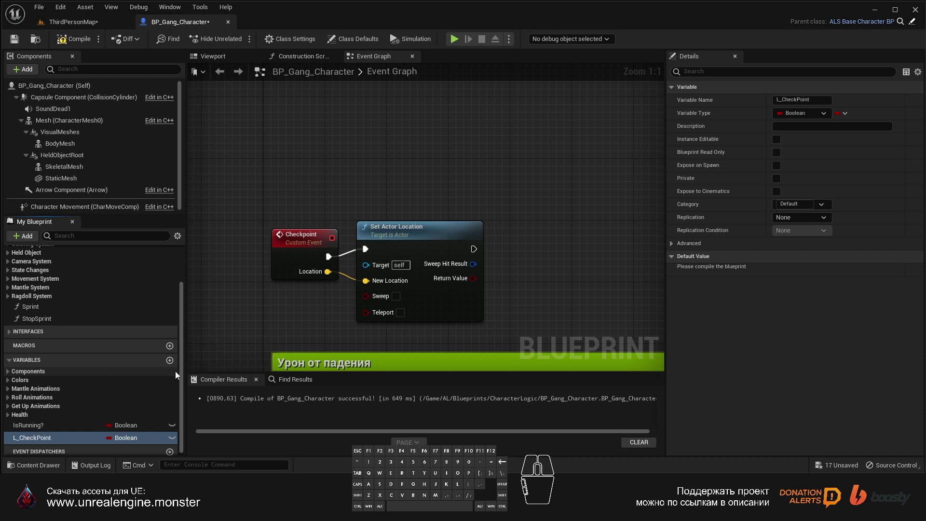
- Make L_CheckPoint a Vector, then compile and save the blueprint
{"action": "left_click", "coordinate": [126, 444]}
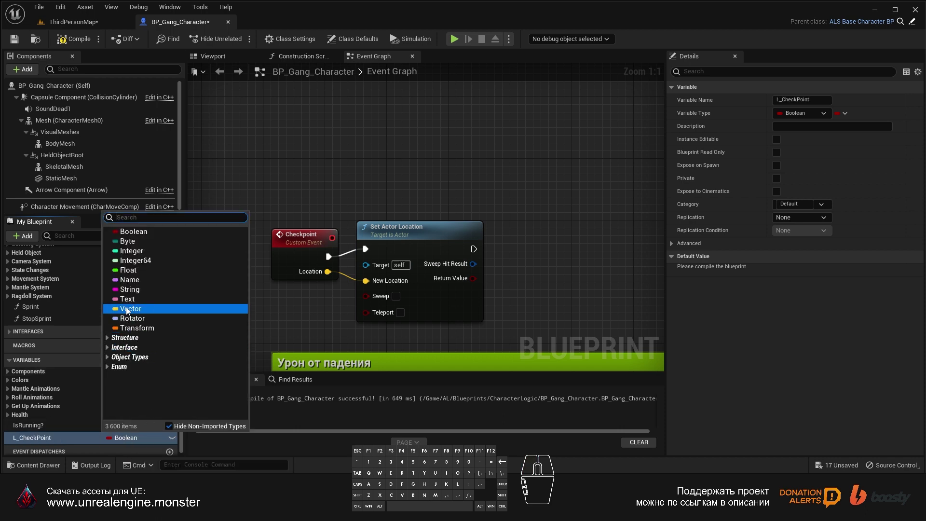
{"action": "left_click", "coordinate": [133, 313]}
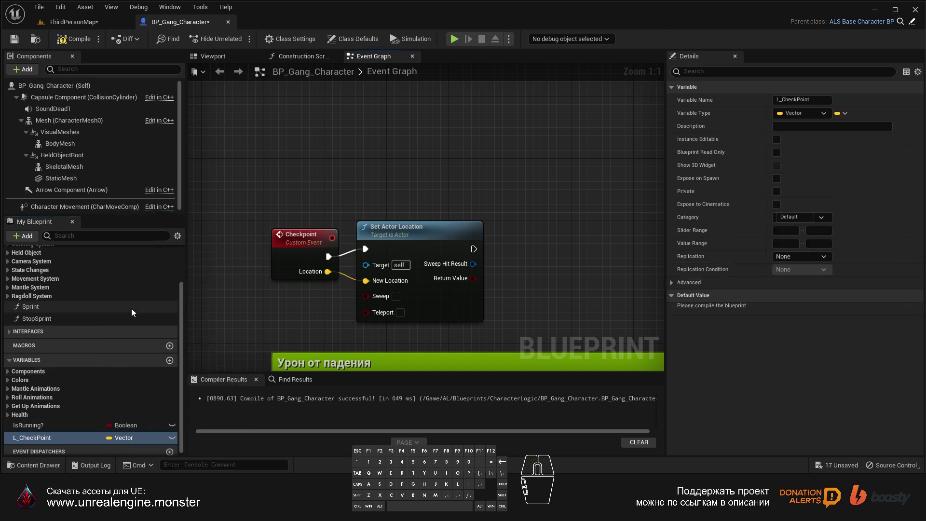
{"action": "left_click", "coordinate": [72, 45]}
{"action": "left_click", "coordinate": [19, 39]}
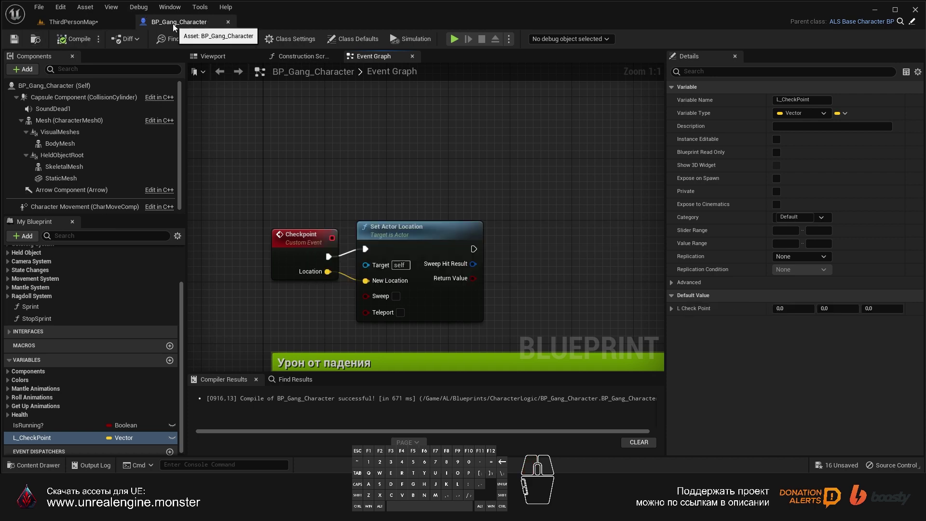
- Close the character blueprint, clear the asset search and open the Blueprints folder
{"action": "middle_click", "coordinate": [178, 25]}
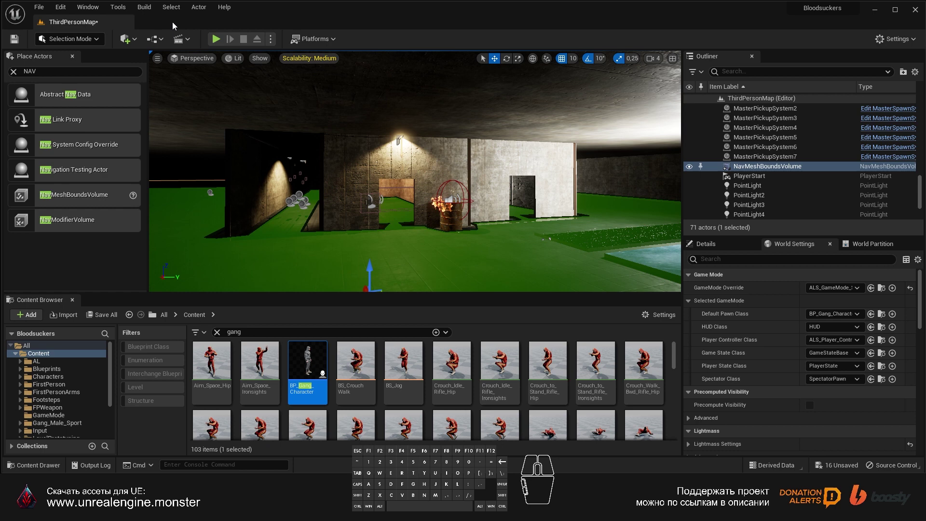
{"action": "left_click", "coordinate": [222, 335]}
{"action": "double_click", "coordinate": [260, 366]}
- Create a new folder named CheckpointSystem inside Blueprints and select it
{"action": "right_click", "coordinate": [475, 381]}
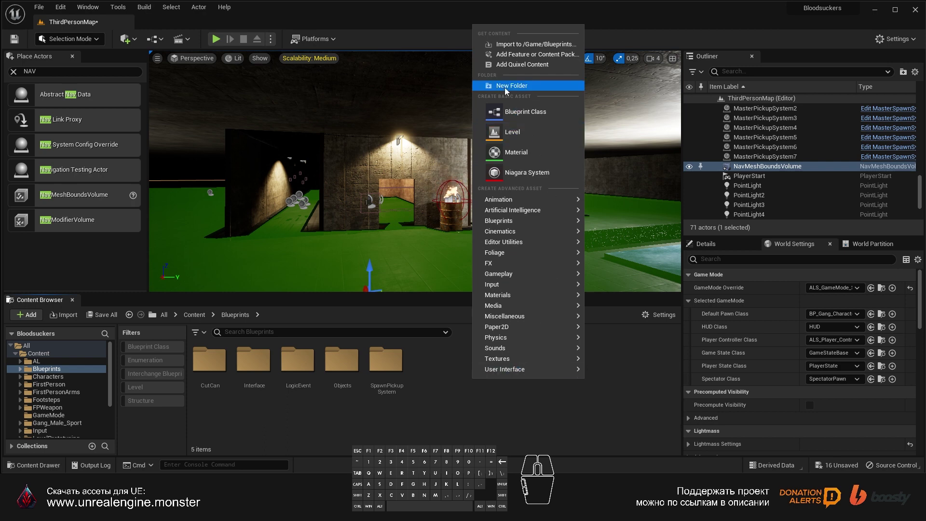
{"action": "left_click", "coordinate": [510, 90]}
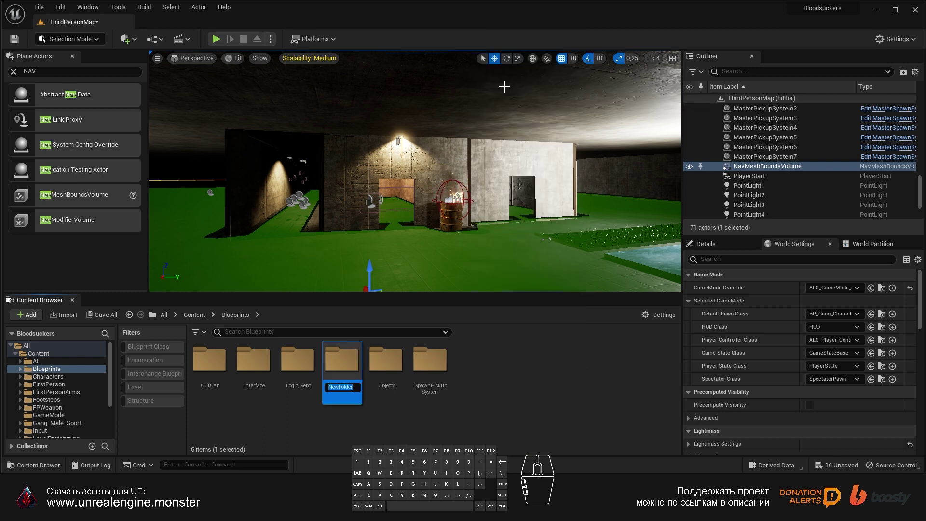
{"action": "key", "text": "c"}
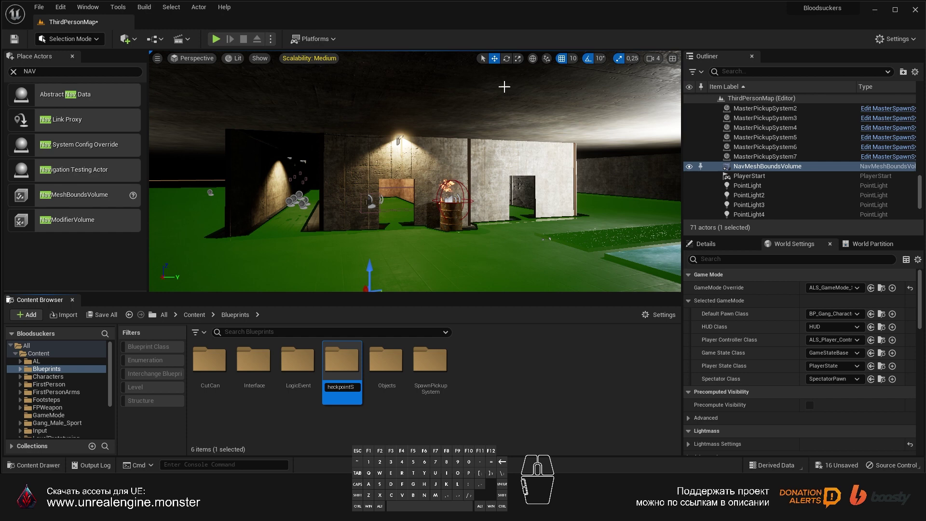
{"action": "key", "text": "Return"}
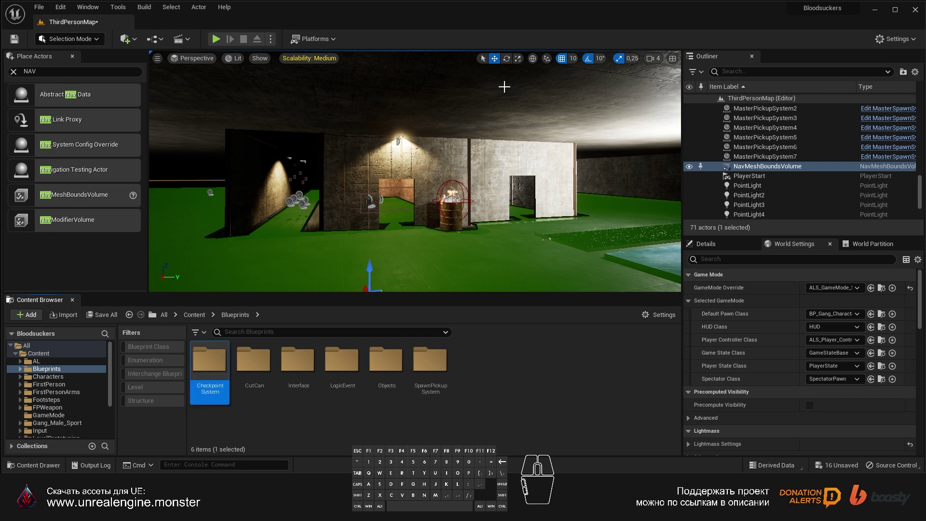
{"action": "left_click", "coordinate": [210, 365]}
- Create an Actor blueprint class named BP_Checkpoint in CheckpointSystem
{"action": "right_click", "coordinate": [304, 398]}
{"action": "left_click", "coordinate": [368, 136]}
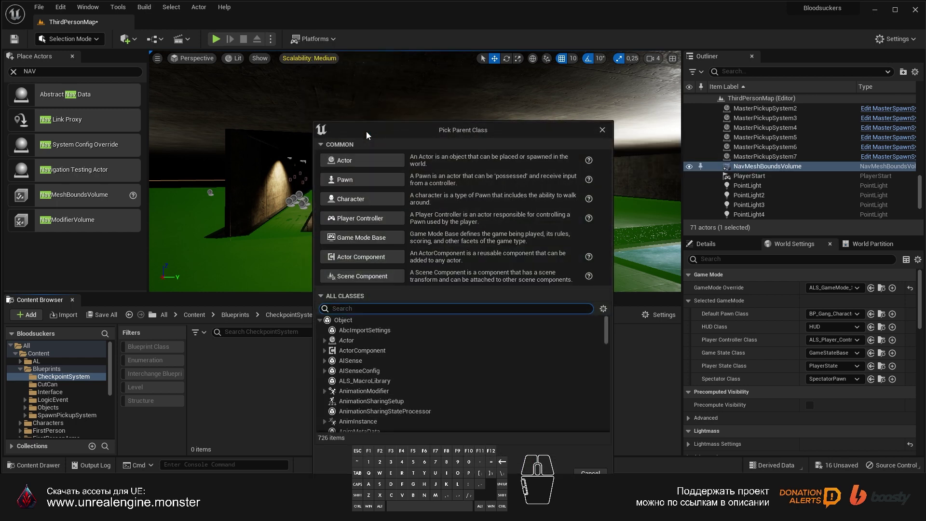
{"action": "left_click", "coordinate": [352, 169]}
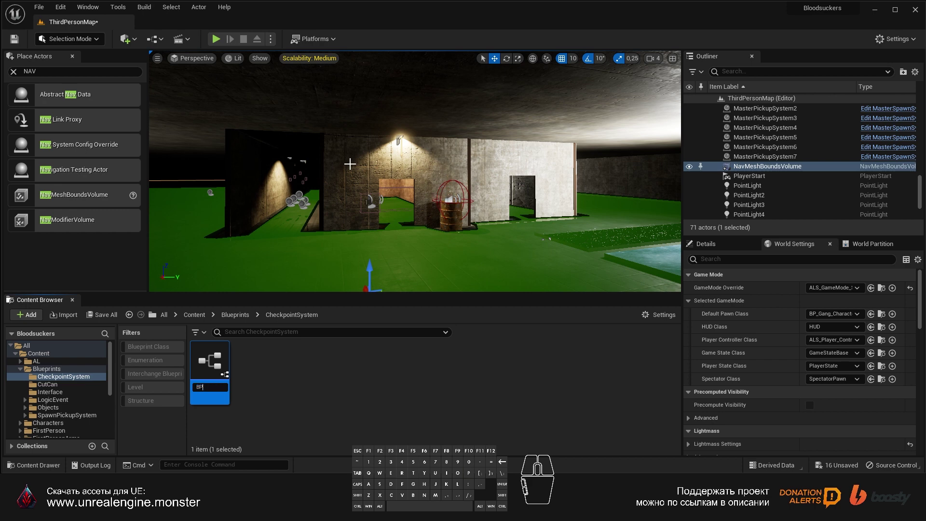
{"action": "key", "text": "shift+-"}
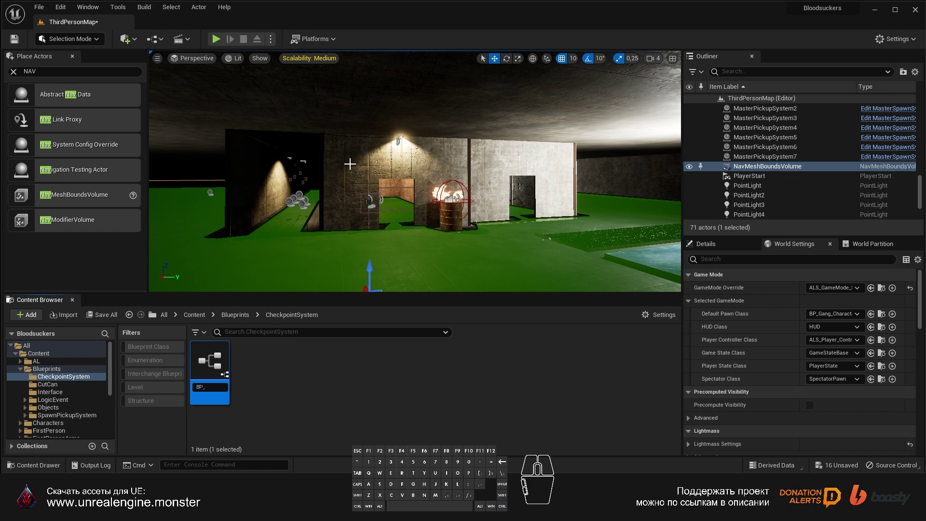
{"action": "key", "text": "c"}
{"action": "key", "text": "BackSpace"}
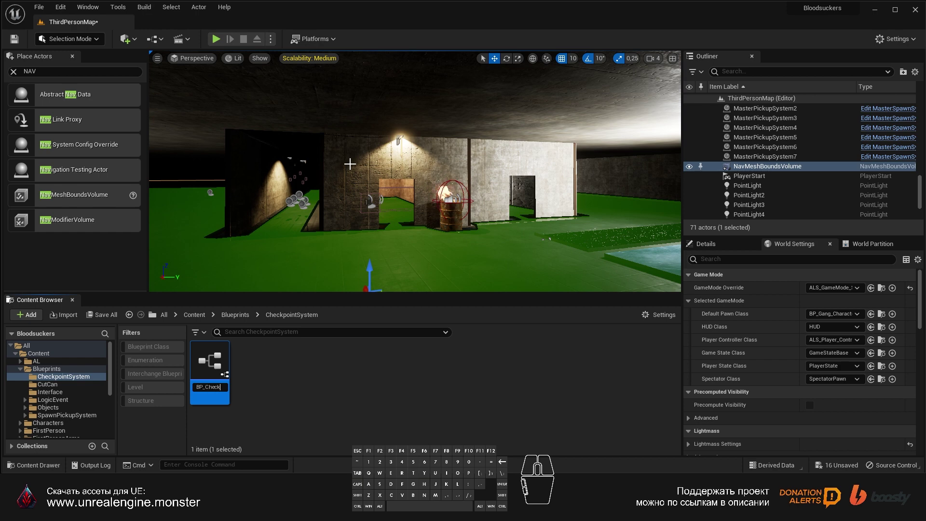
{"action": "key", "text": "Return"}
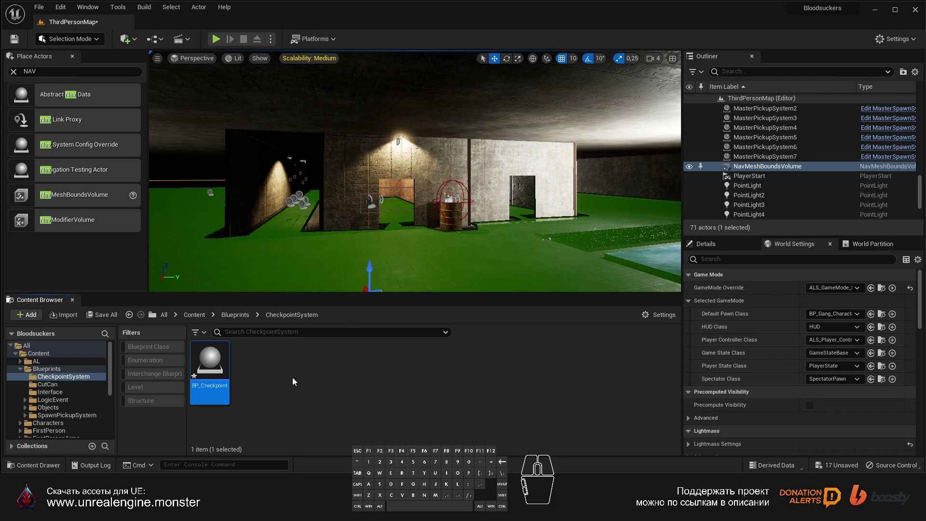
- Create a second blueprint class named BP_KillZone in the same folder
{"action": "right_click", "coordinate": [276, 388]}
{"action": "left_click", "coordinate": [331, 118]}
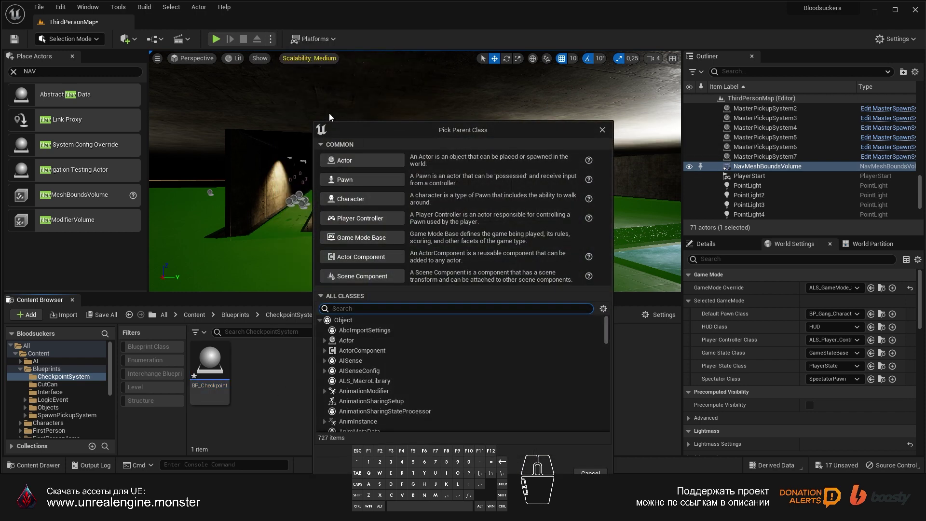
{"action": "left_click", "coordinate": [345, 162]}
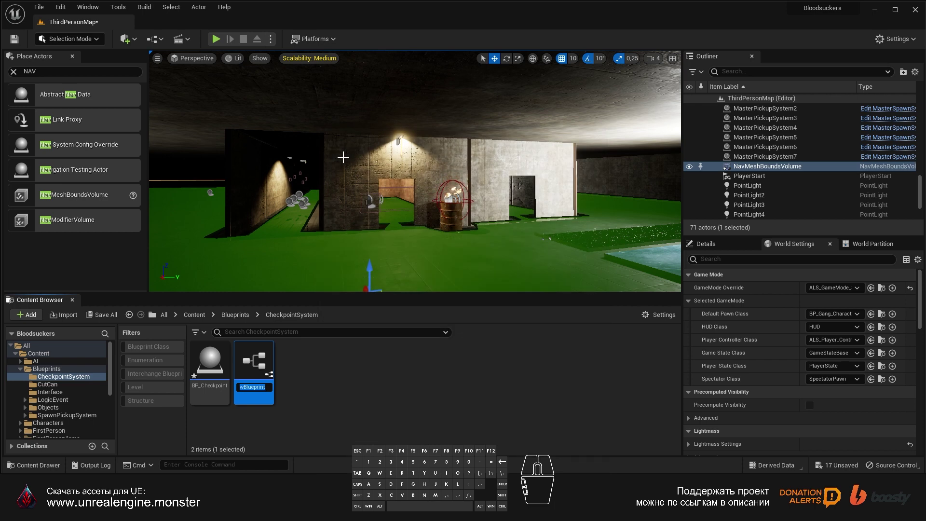
{"action": "key", "text": "shift+-"}
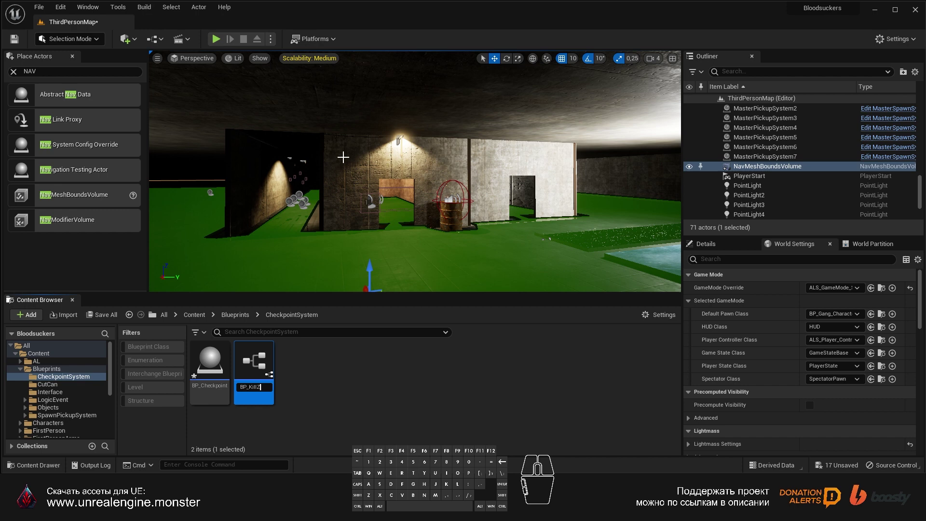
{"action": "key", "text": "Return"}
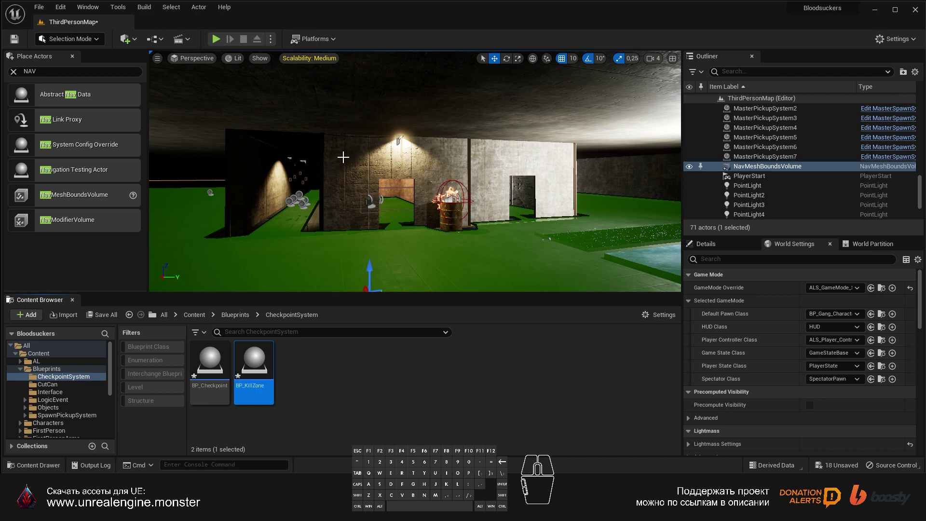
- Create a User Widget blueprint named WB_Checkpoint and start Save All
{"action": "right_click", "coordinate": [321, 385]}
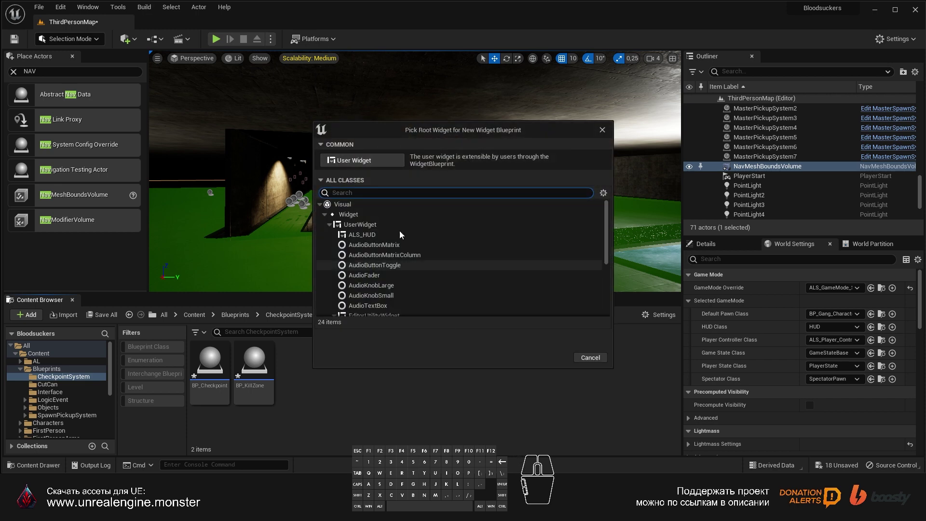
{"action": "left_click", "coordinate": [351, 166]}
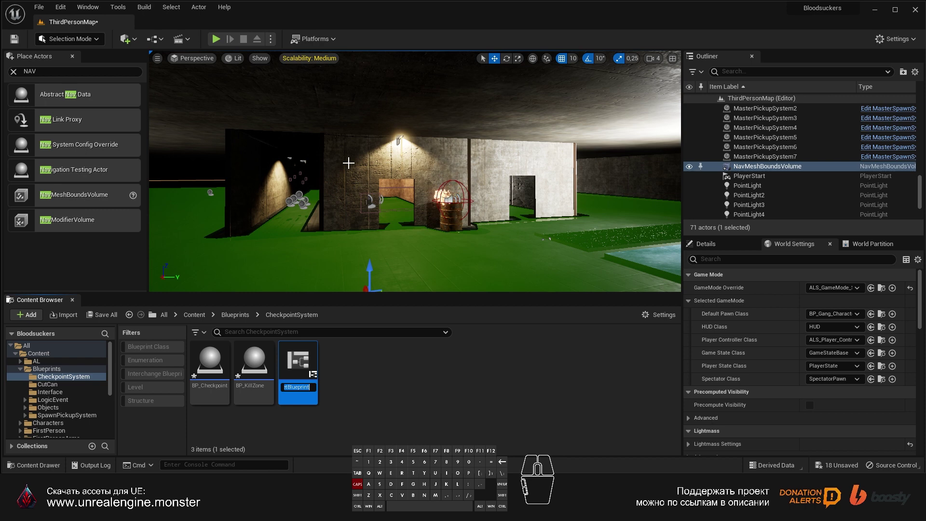
{"action": "key", "text": "w"}
{"action": "key", "text": "b"}
{"action": "key", "text": "shift+-"}
{"action": "key", "text": "c"}
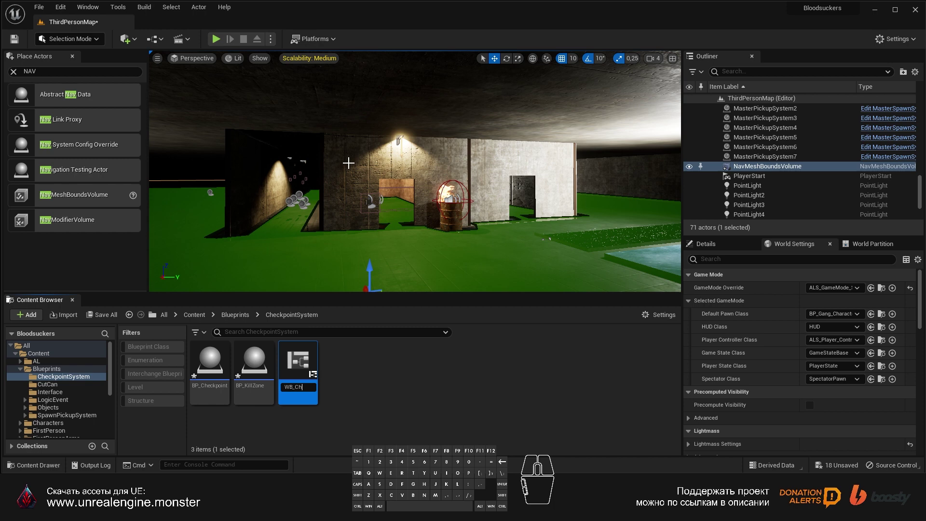
{"action": "key", "text": "n"}
{"action": "key", "text": "Return"}
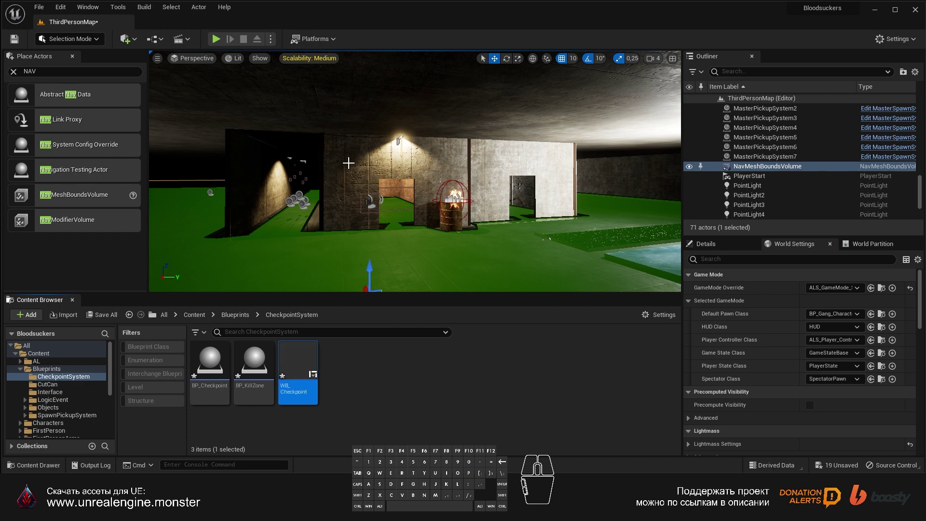
{"action": "left_click", "coordinate": [100, 320]}
- Save all listed assets and open WB_Checkpoint for editing
{"action": "left_click", "coordinate": [528, 366]}
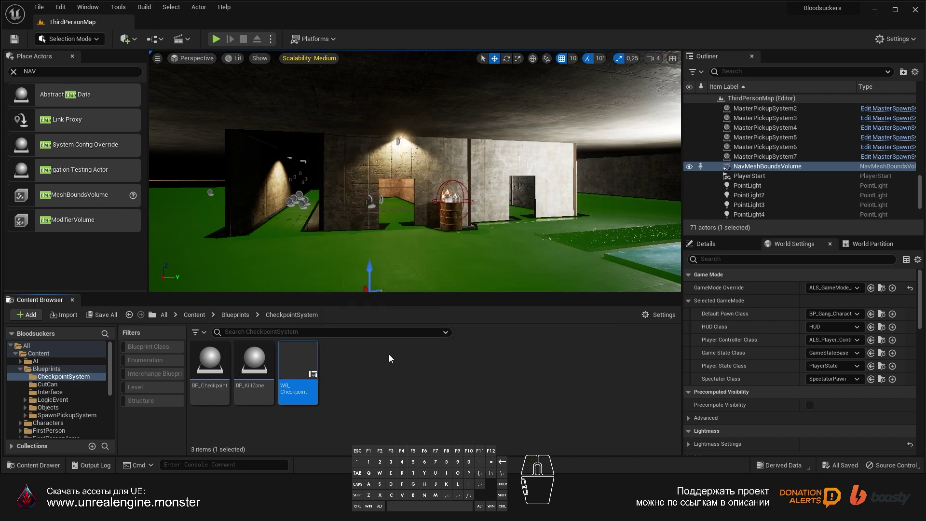
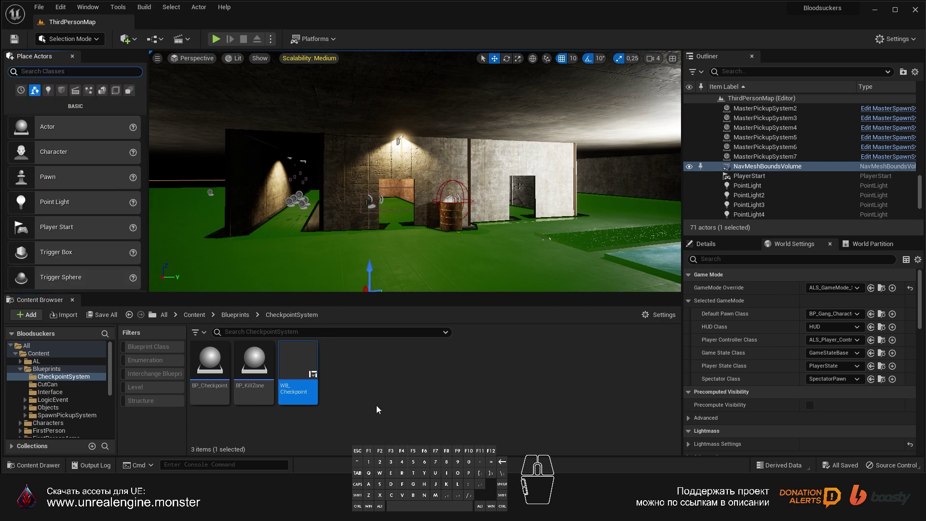
{"action": "left_click", "coordinate": [378, 404]}
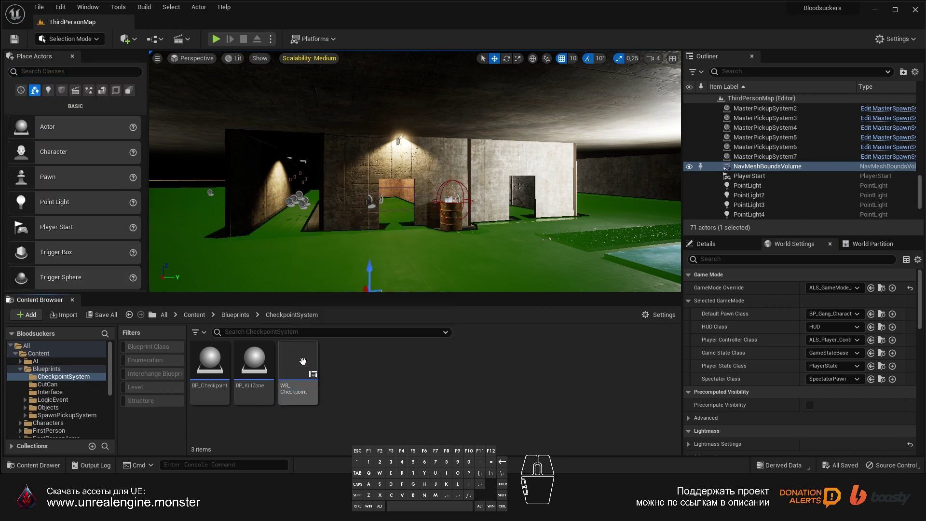
{"action": "left_click", "coordinate": [301, 363]}
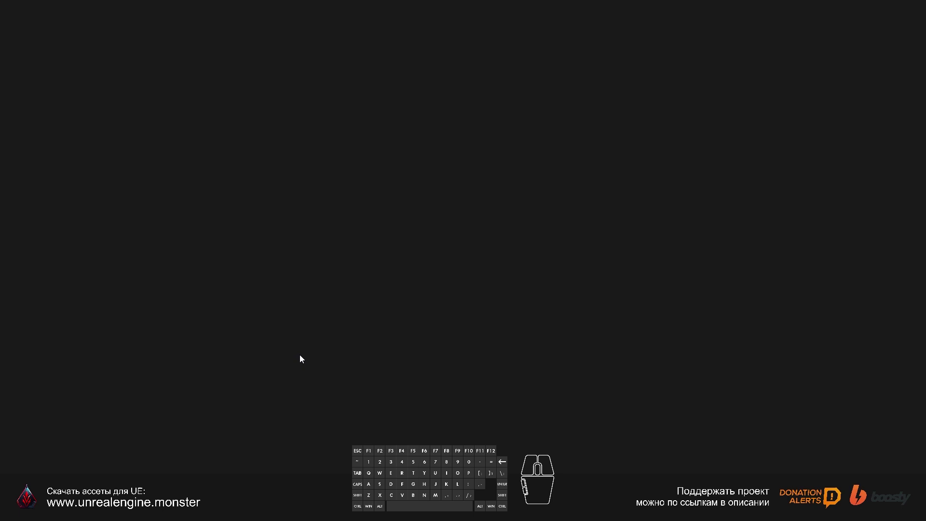
- Place a Canvas Panel and a Text widget in the WB_Checkpoint designer
{"action": "left_click_drag", "start_coordinate": [98, 28], "coordinate": [197, 29]}
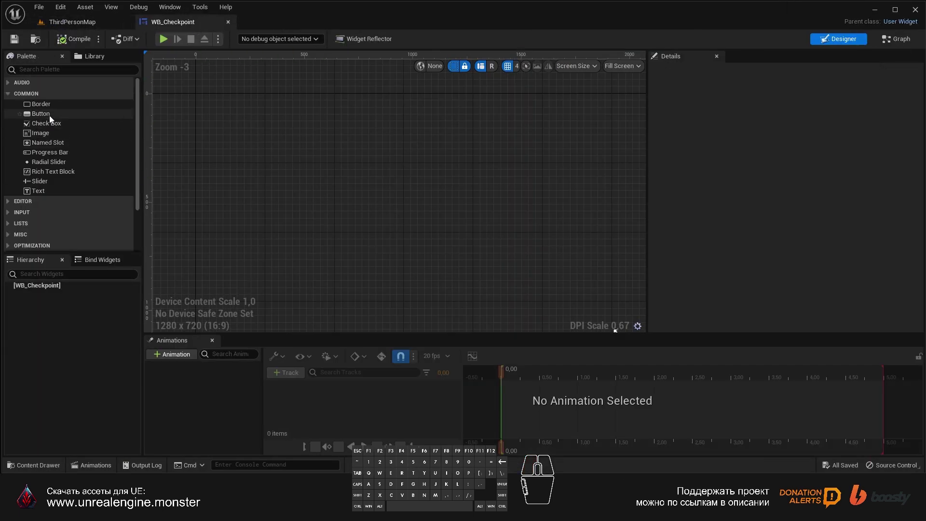
{"action": "middle_click", "coordinate": [26, 225]}
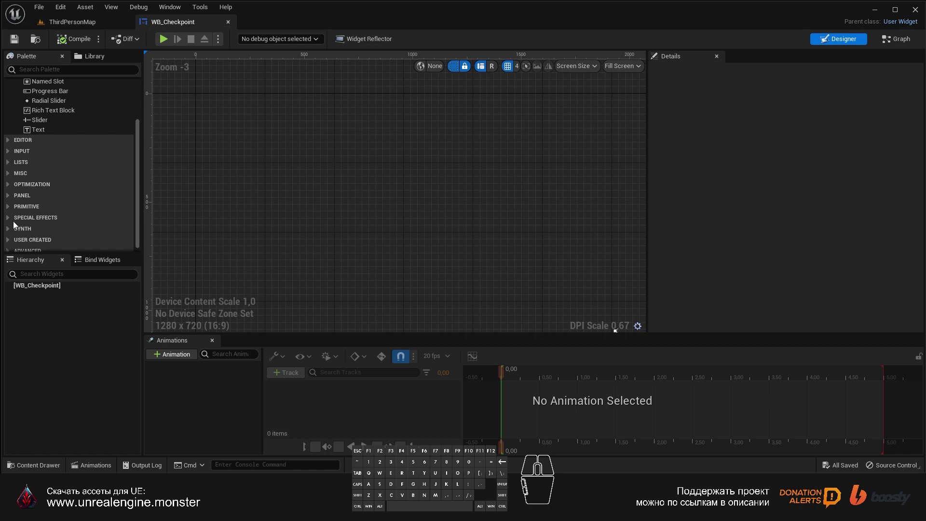
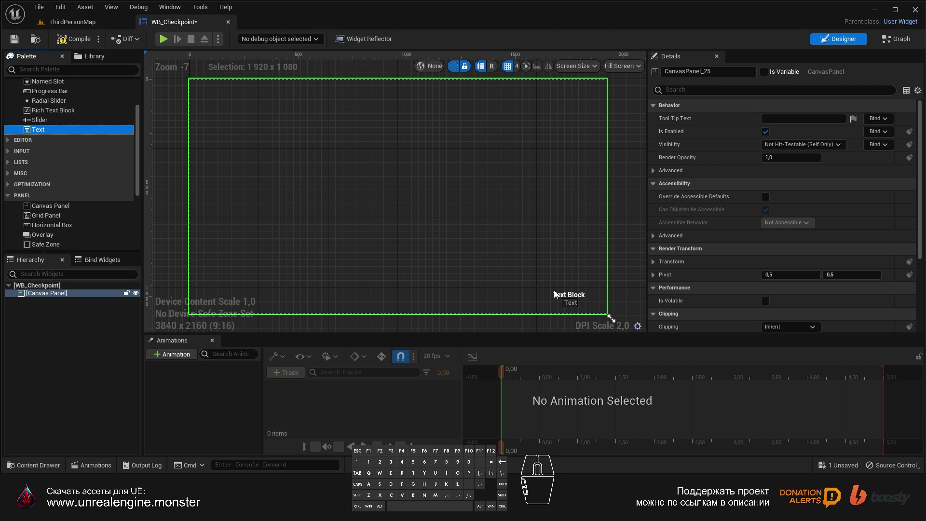
{"action": "left_click", "coordinate": [797, 118]}
{"action": "left_click", "coordinate": [842, 215]}
{"action": "left_click_drag", "start_coordinate": [564, 263], "coordinate": [537, 223]}
{"action": "right_click", "coordinate": [575, 259]}
{"action": "left_click_drag", "start_coordinate": [513, 238], "coordinate": [455, 247]}
{"action": "left_click", "coordinate": [472, 242]}
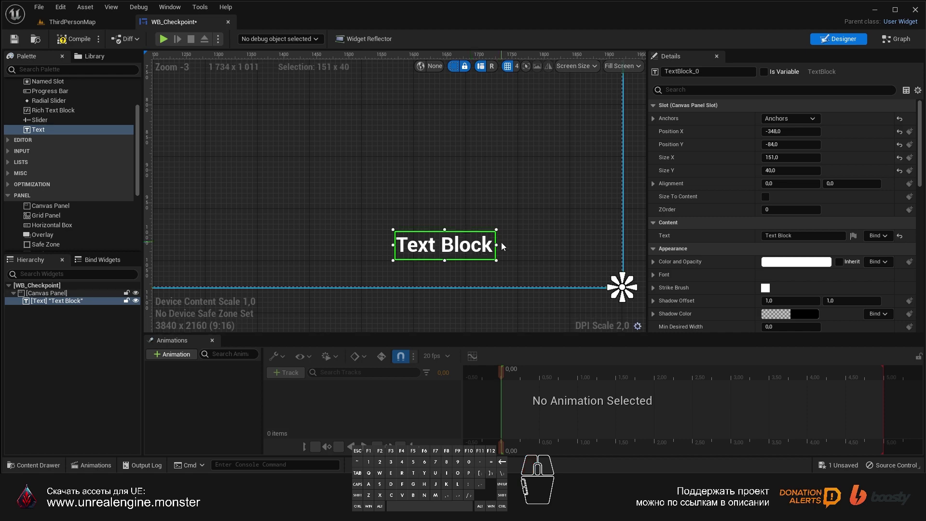
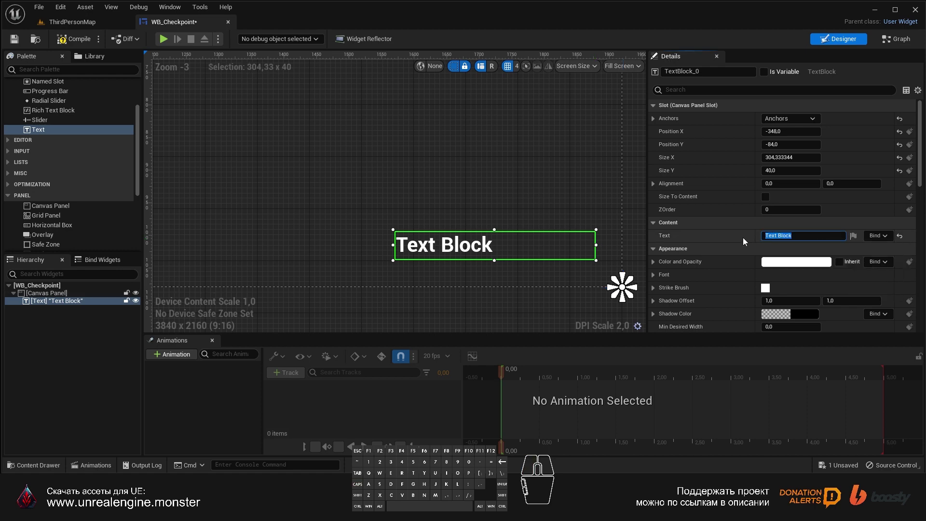
- Set the text block's text to 'Checkpoint...'
{"action": "key", "text": "c"}
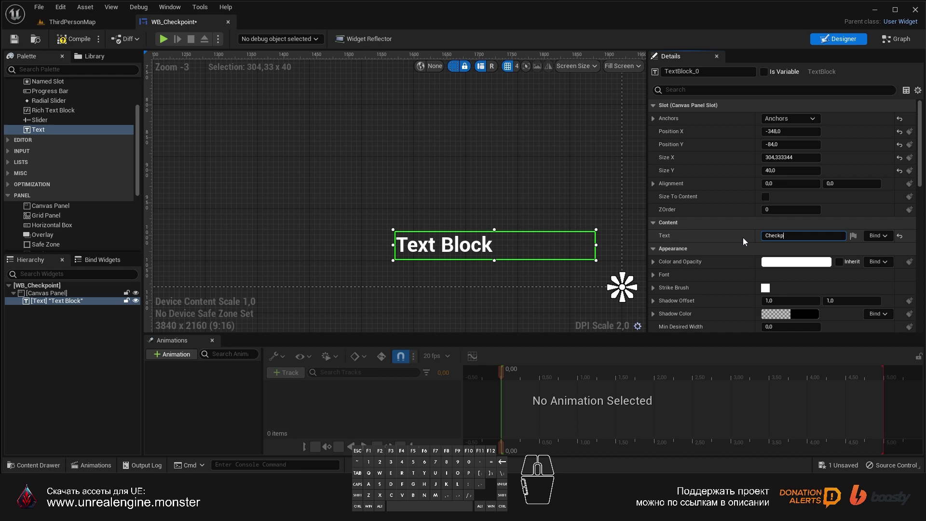
{"action": "key", "text": "."}
{"action": "key", "text": "Return"}
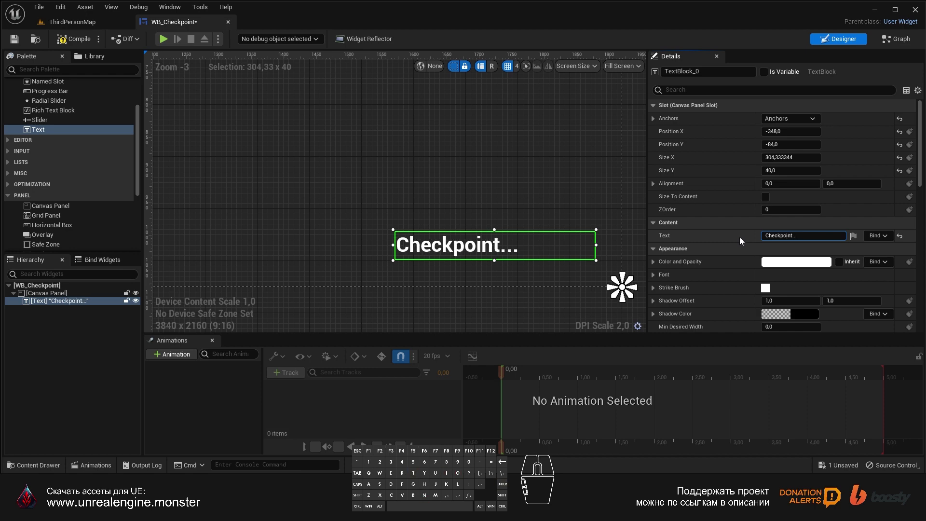
- Enable Size To Content, move the text block low-right and mark it Is Variable
{"action": "middle_click", "coordinate": [803, 230]}
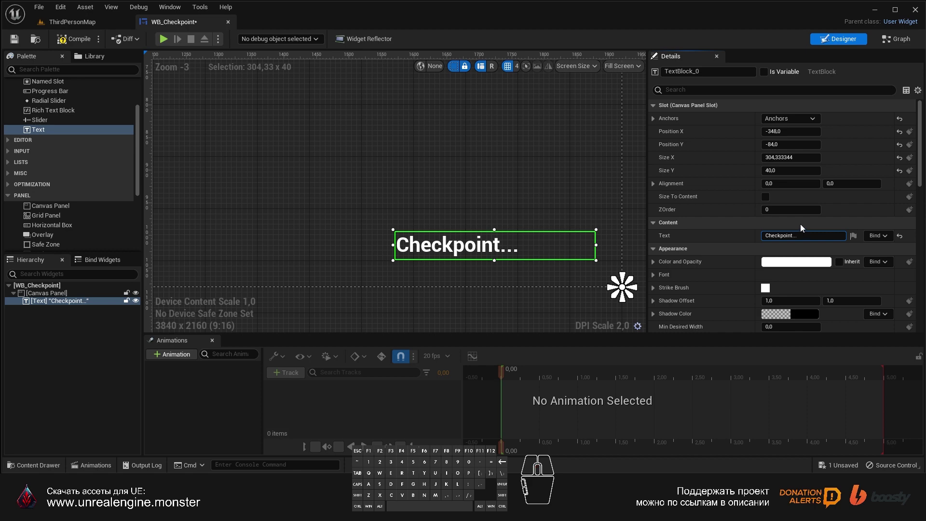
{"action": "left_click_drag", "start_coordinate": [712, 186], "coordinate": [794, 297]}
{"action": "left_click", "coordinate": [793, 297]}
{"action": "middle_click", "coordinate": [788, 208]}
{"action": "left_click", "coordinate": [771, 195]}
{"action": "left_click", "coordinate": [772, 202]}
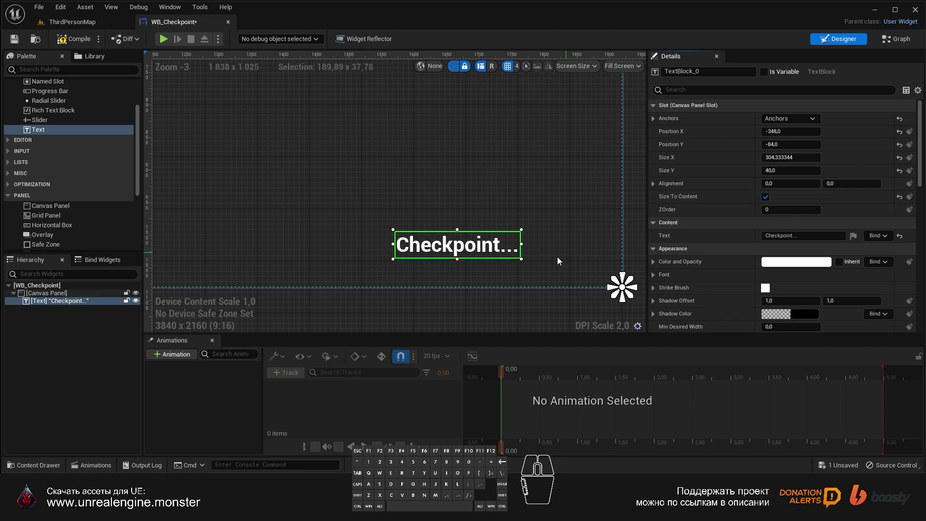
{"action": "left_click_drag", "start_coordinate": [485, 252], "coordinate": [561, 255]}
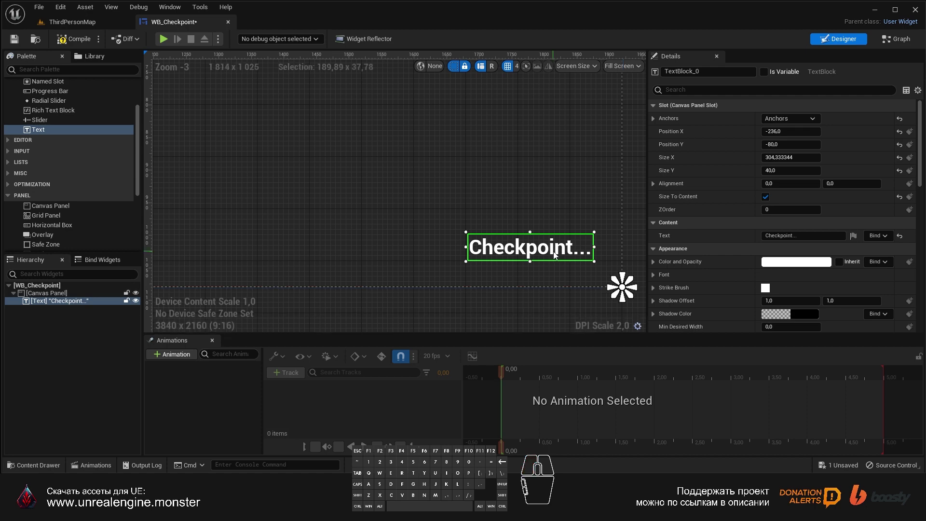
{"action": "left_click", "coordinate": [73, 42]}
{"action": "left_click", "coordinate": [14, 43]}
- Expose the Checkpoint text block as a variable and save the widget blueprint
{"action": "left_click", "coordinate": [765, 74]}
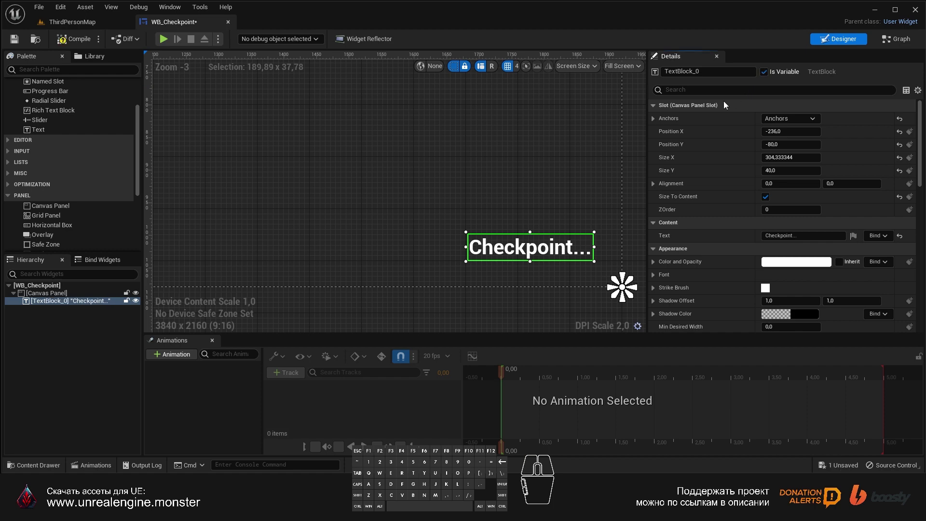
{"action": "left_click", "coordinate": [75, 45]}
{"action": "left_click", "coordinate": [23, 42]}
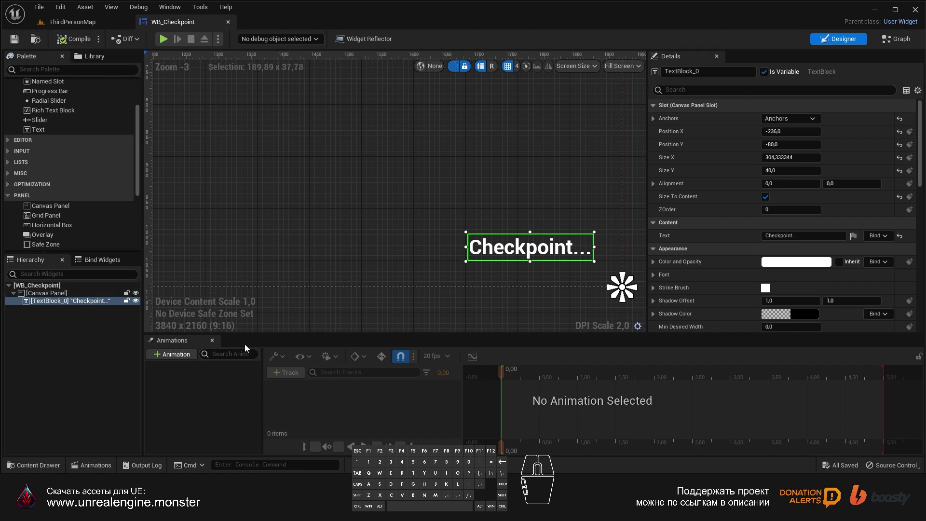
- Create the AnimCheckpoint animation keying TextBlock_0's opacity, extended to 4.5 seconds
{"action": "left_click", "coordinate": [177, 357]}
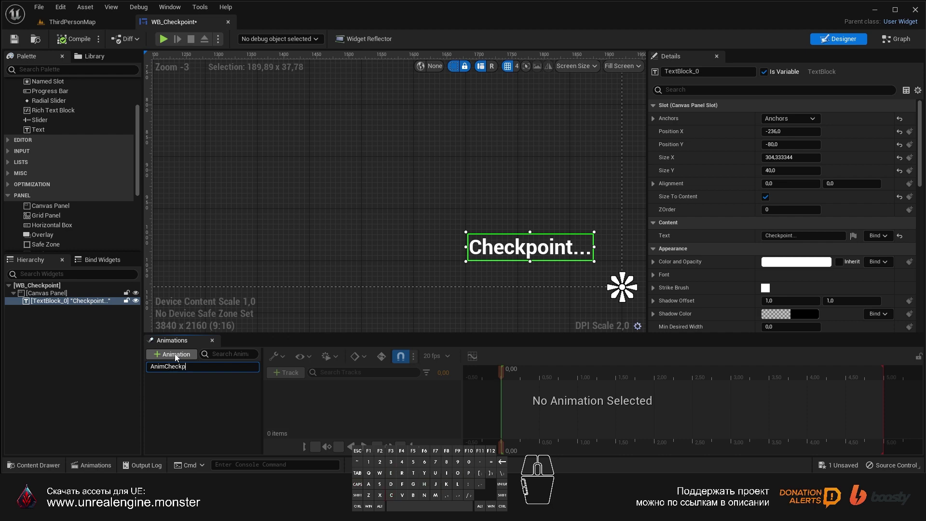
{"action": "key", "text": "Return"}
{"action": "left_click", "coordinate": [181, 371]}
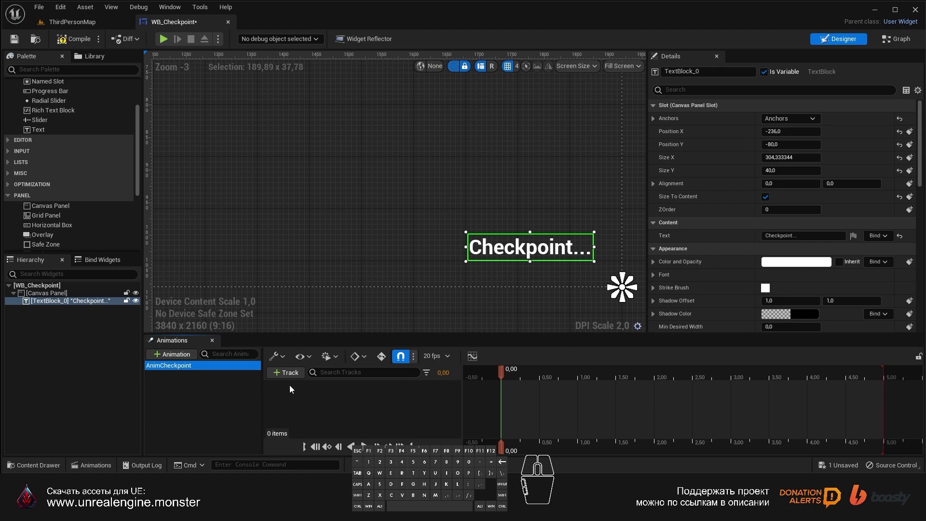
{"action": "left_click", "coordinate": [292, 380]}
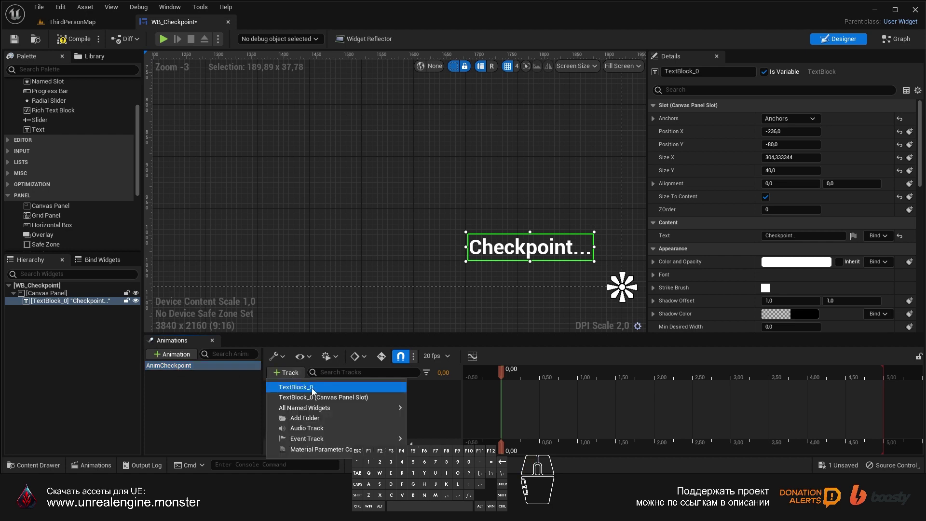
{"action": "left_click", "coordinate": [315, 391]}
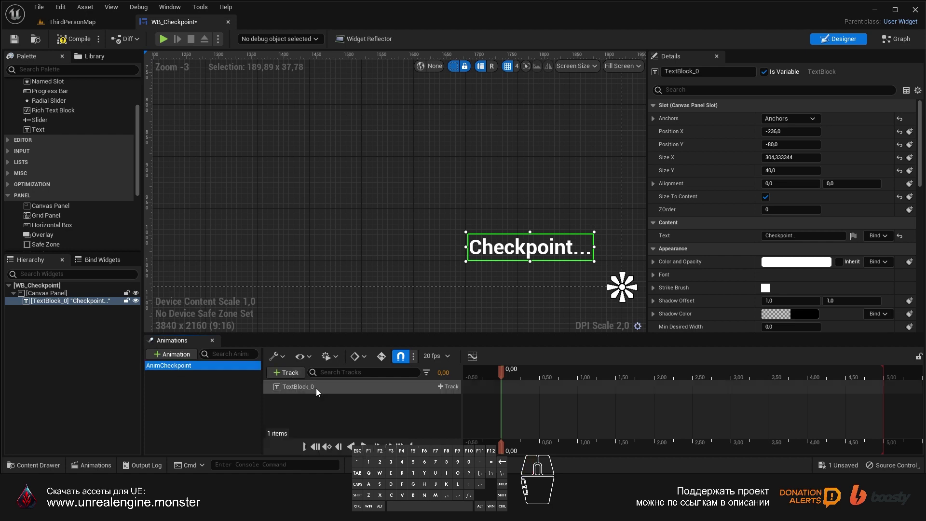
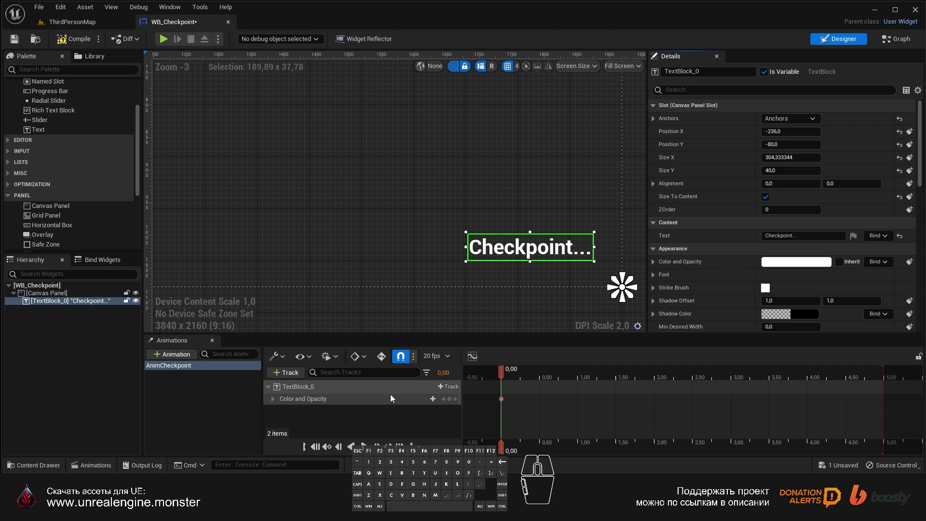
{"action": "left_click", "coordinate": [276, 401]}
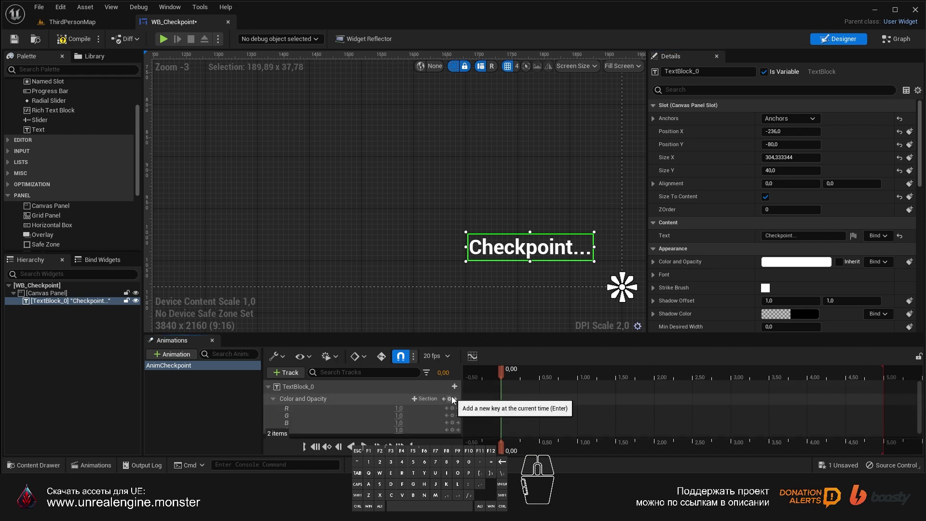
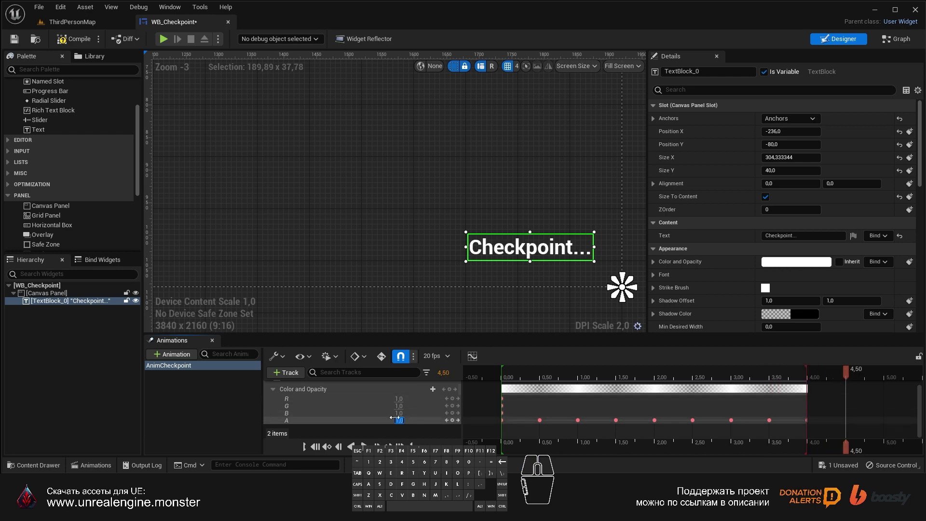
{"action": "left_click_drag", "start_coordinate": [853, 369], "coordinate": [503, 389]}
- Preview the blinking opacity animation, then compile and save WB_Checkpoint
{"action": "key", "text": "space"}
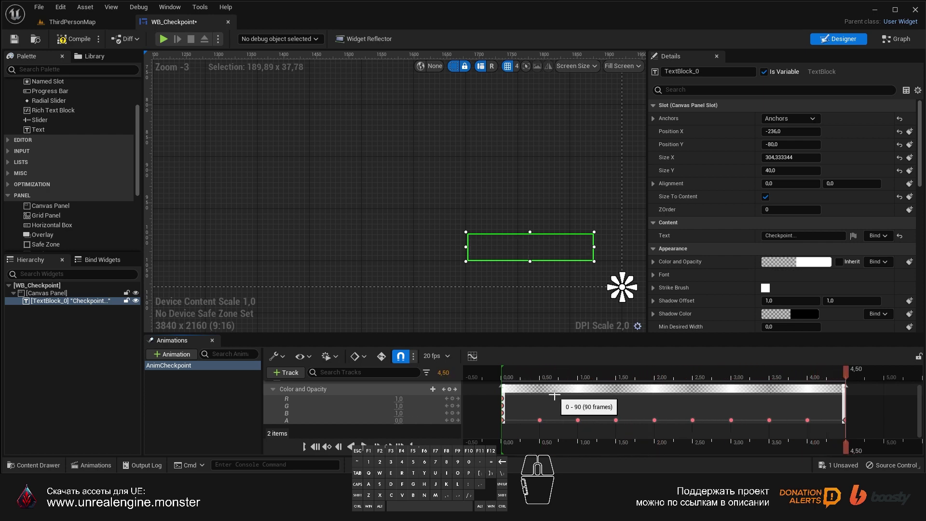
{"action": "key", "text": "space"}
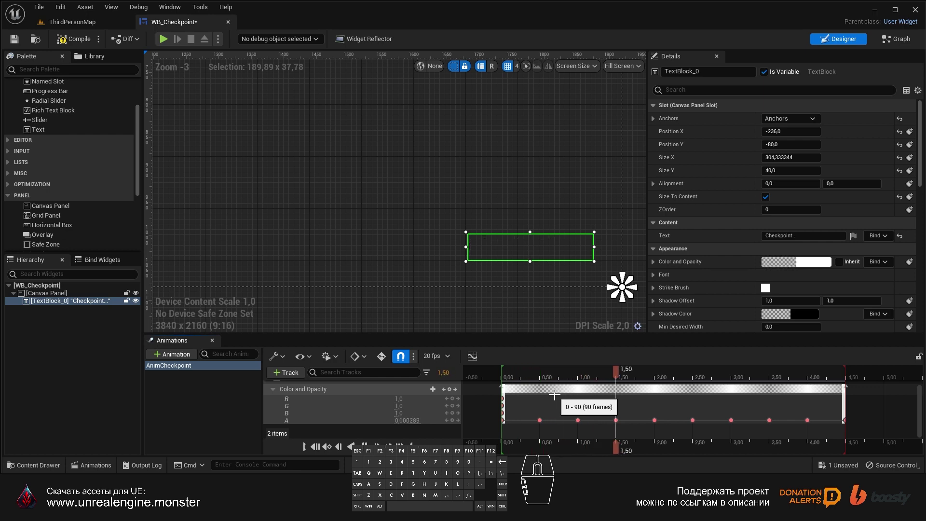
{"action": "key", "text": "space"}
{"action": "left_click", "coordinate": [73, 44]}
{"action": "left_click", "coordinate": [16, 43]}
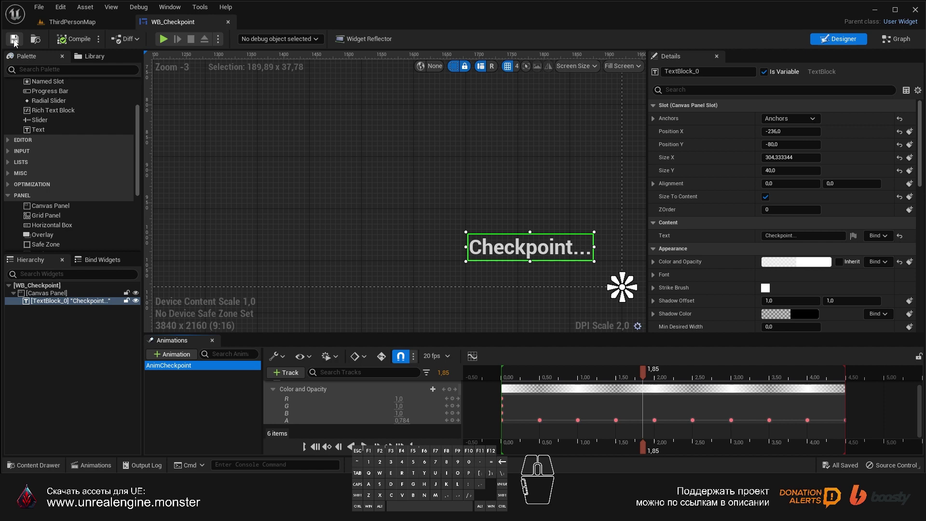
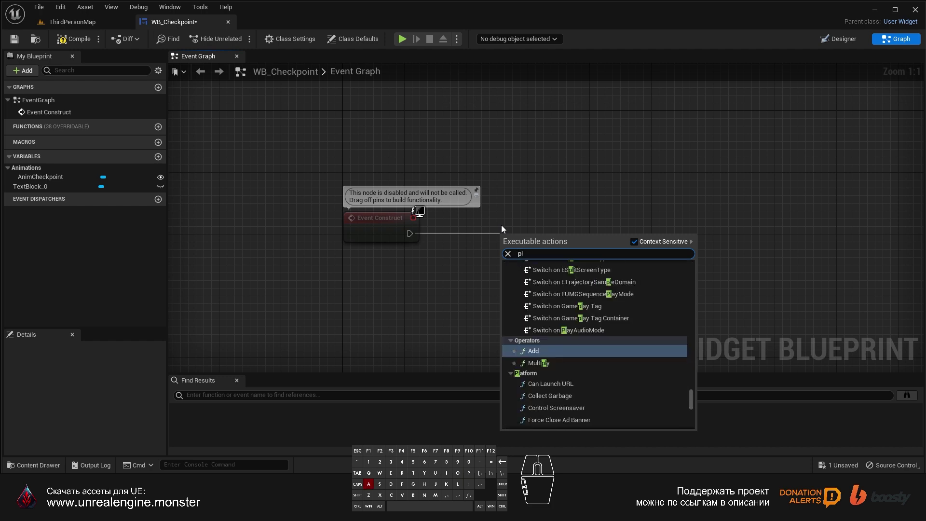
- Wire Event Construct to Play Animation with the AnimCheckpoint variable as In Animation
{"action": "key", "text": "space"}
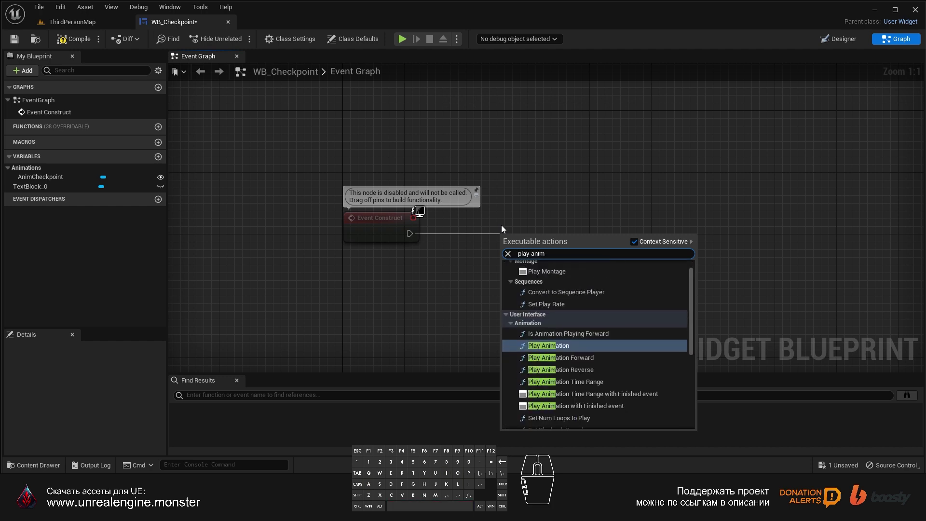
{"action": "key", "text": "Return"}
{"action": "left_click_drag", "start_coordinate": [562, 245], "coordinate": [512, 215]}
{"action": "left_click_drag", "start_coordinate": [286, 285], "coordinate": [373, 269]}
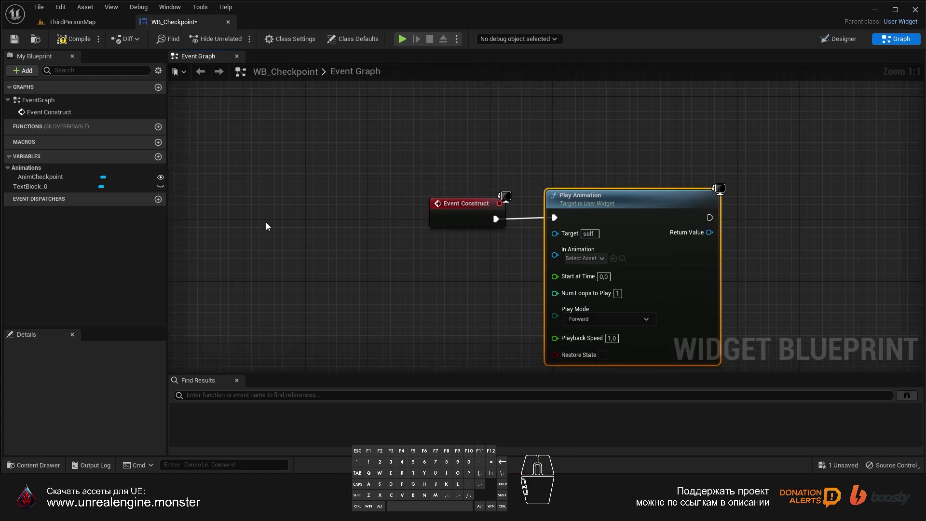
{"action": "left_click_drag", "start_coordinate": [46, 179], "coordinate": [558, 259]}
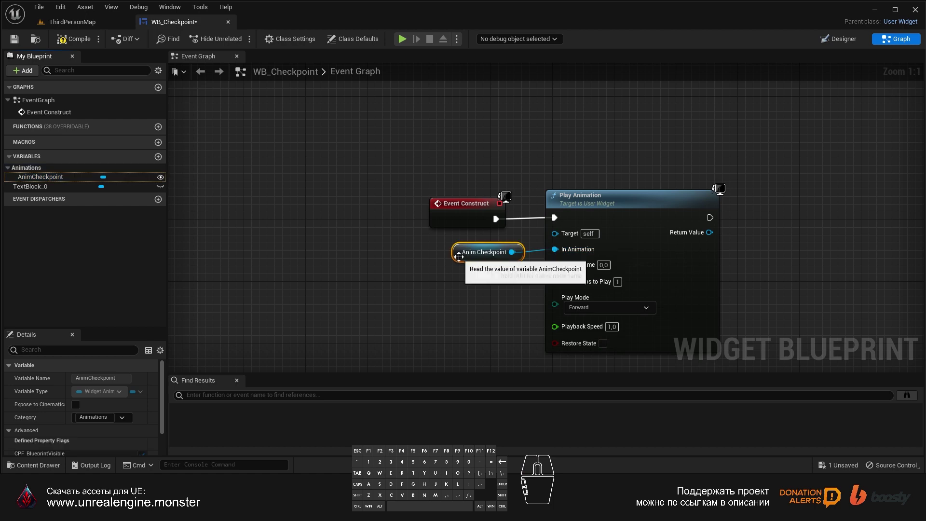
{"action": "left_click_drag", "start_coordinate": [461, 261], "coordinate": [459, 245]}
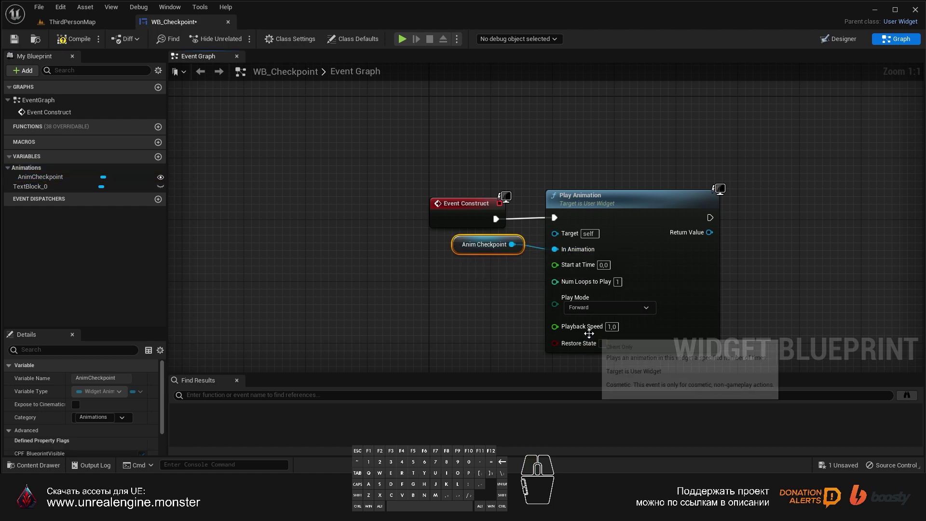
- Compile, save and close WB_Checkpoint, then bring up the BP_Checkpoint blueprint
{"action": "left_click", "coordinate": [76, 46]}
{"action": "left_click", "coordinate": [21, 41]}
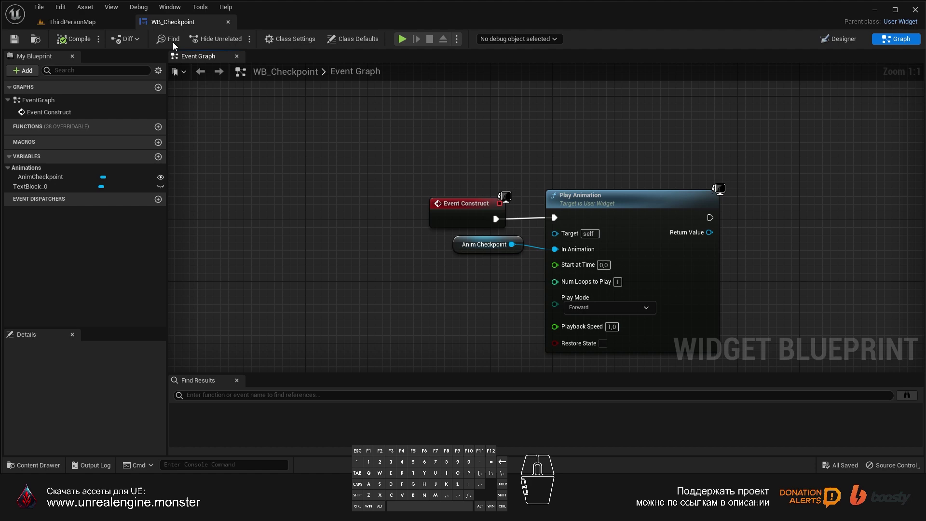
{"action": "middle_click", "coordinate": [167, 25]}
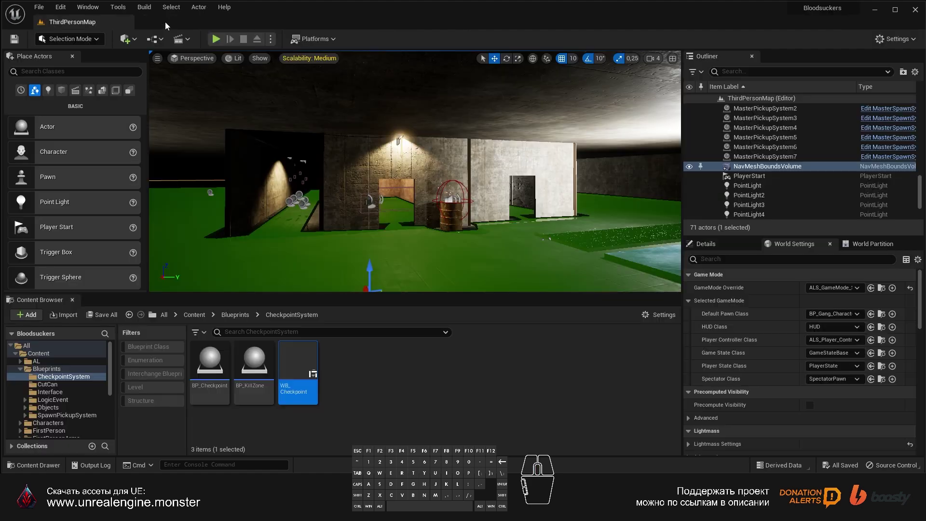
{"action": "left_click", "coordinate": [382, 384]}
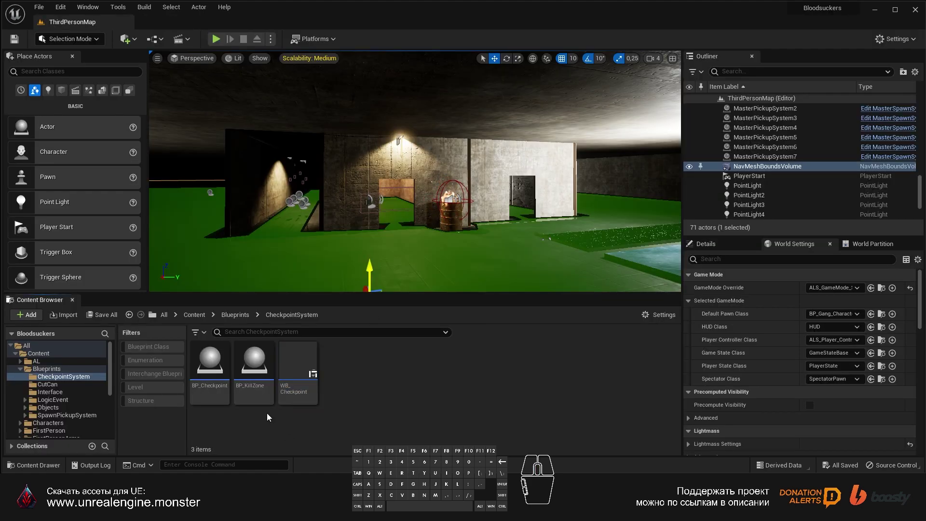
{"action": "double_click", "coordinate": [214, 362]}
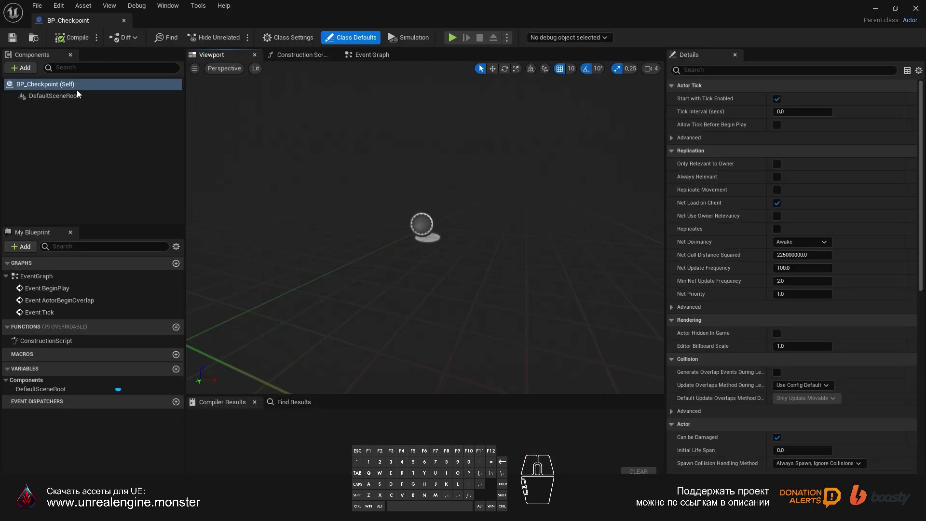
- Add a Box Collision component named Box to BP_Checkpoint and compile it
{"action": "left_click", "coordinate": [14, 70]}
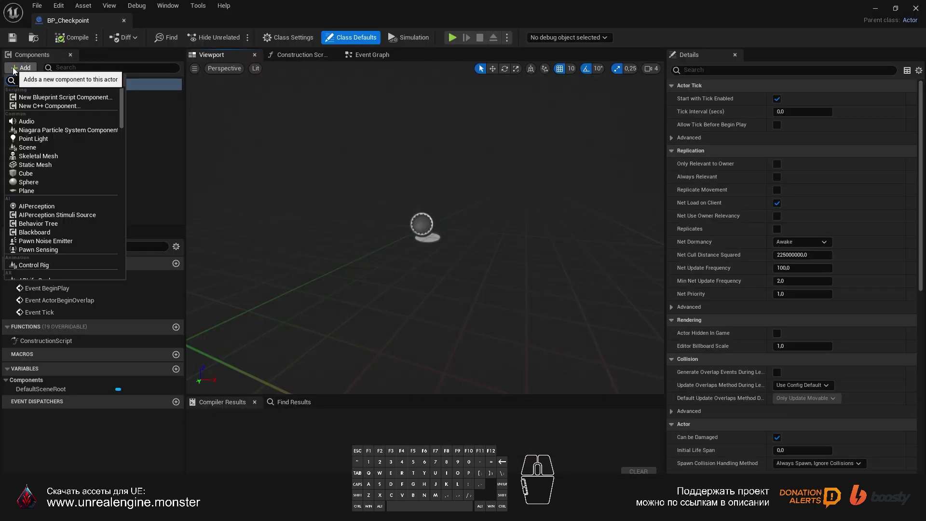
{"action": "left_click", "coordinate": [30, 97]}
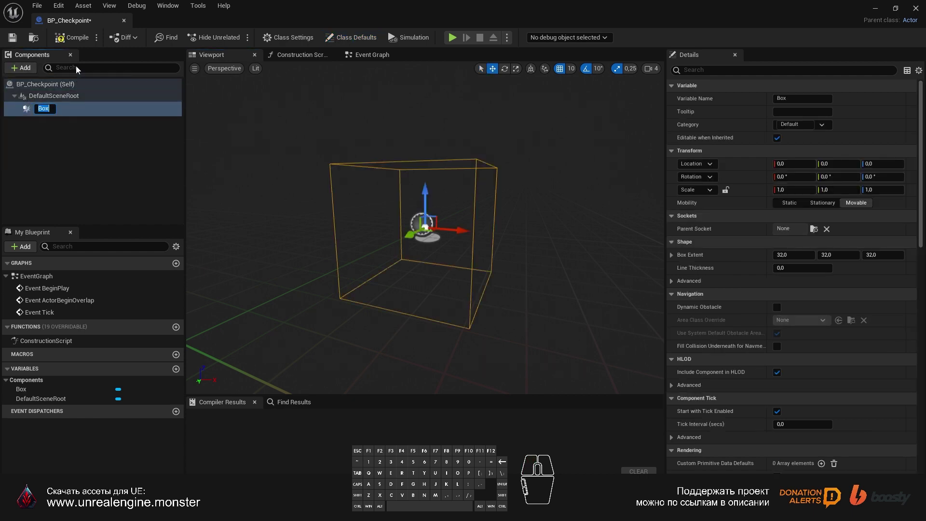
{"action": "left_click", "coordinate": [71, 43]}
{"action": "left_click", "coordinate": [16, 42]}
{"action": "right_click", "coordinate": [40, 112]}
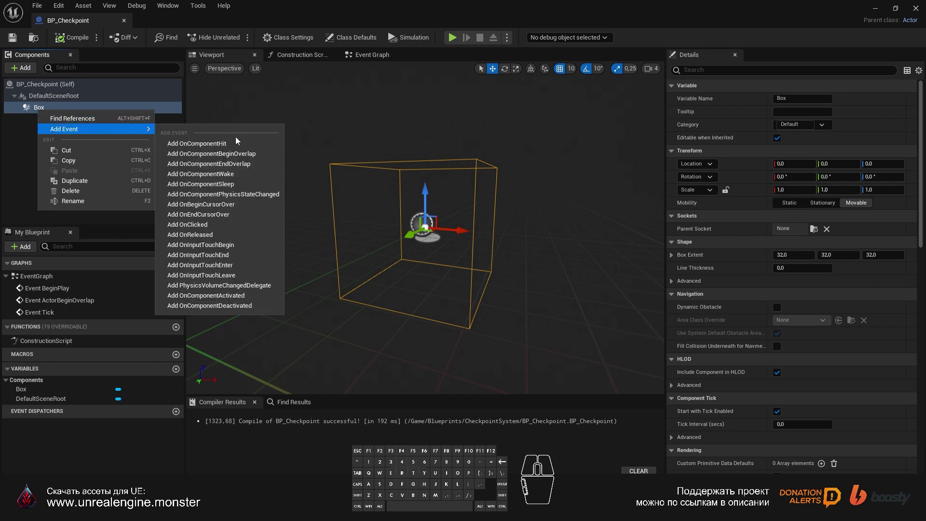
- Add the Box's OnComponentBeginOverlap event and clear the unused default event nodes
{"action": "left_click", "coordinate": [201, 159]}
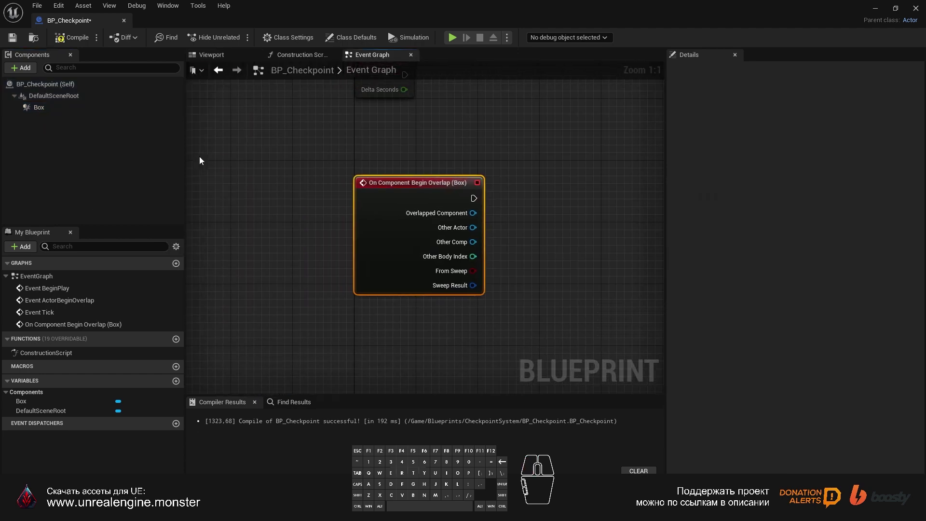
{"action": "right_click", "coordinate": [499, 184]}
{"action": "middle_click", "coordinate": [461, 271]}
{"action": "left_click", "coordinate": [371, 273]}
{"action": "left_click_drag", "start_coordinate": [525, 289], "coordinate": [330, 185]}
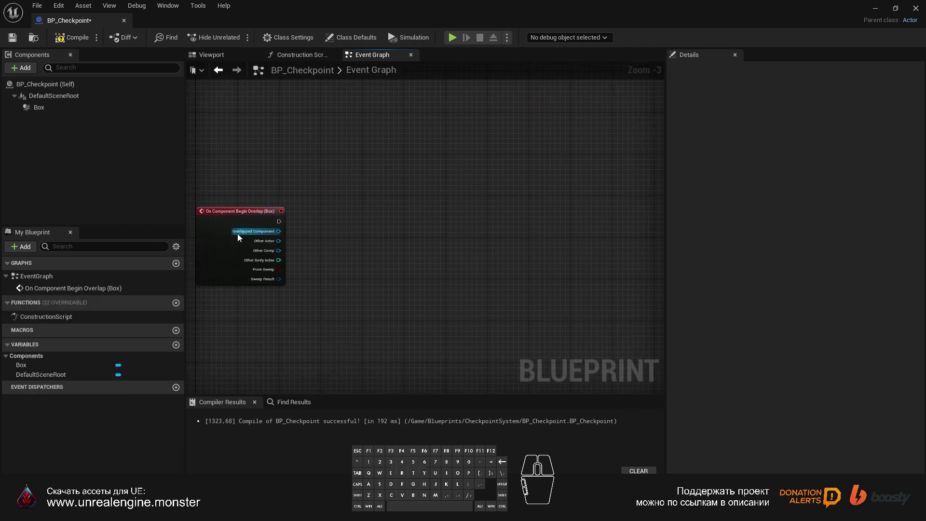
{"action": "left_click_drag", "start_coordinate": [345, 232], "coordinate": [386, 233]}
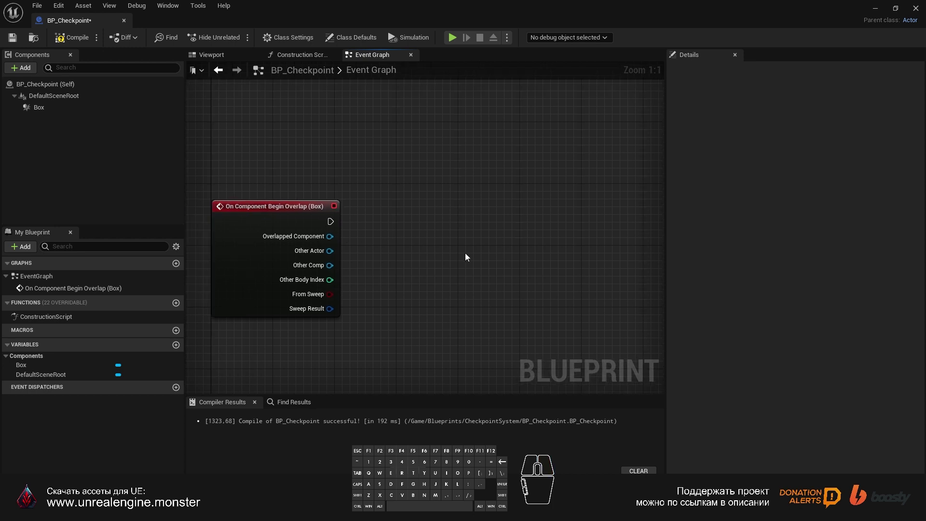
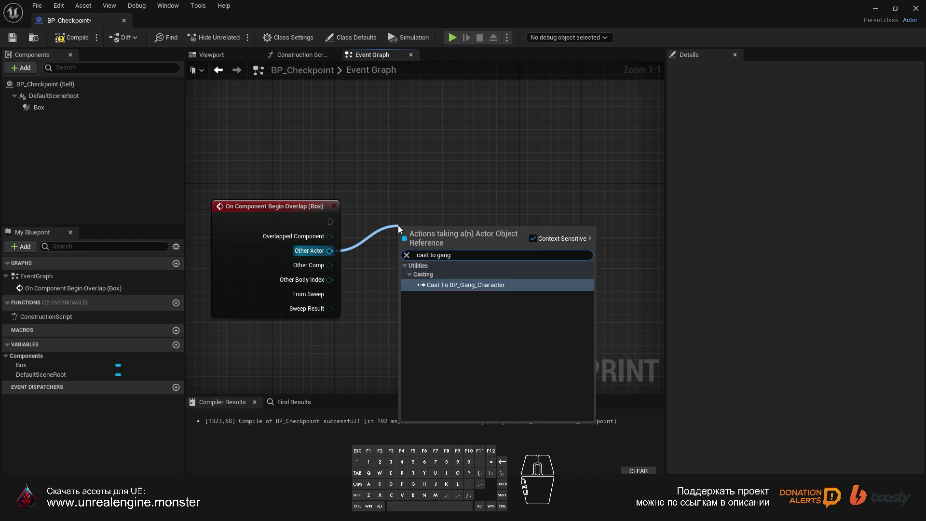
- Cast Other Actor to BP_Gang_Character and add a Get Actor Location node beneath it
{"action": "key", "text": "Return"}
{"action": "left_click_drag", "start_coordinate": [452, 241], "coordinate": [409, 218]}
{"action": "left_click_drag", "start_coordinate": [498, 227], "coordinate": [405, 247]}
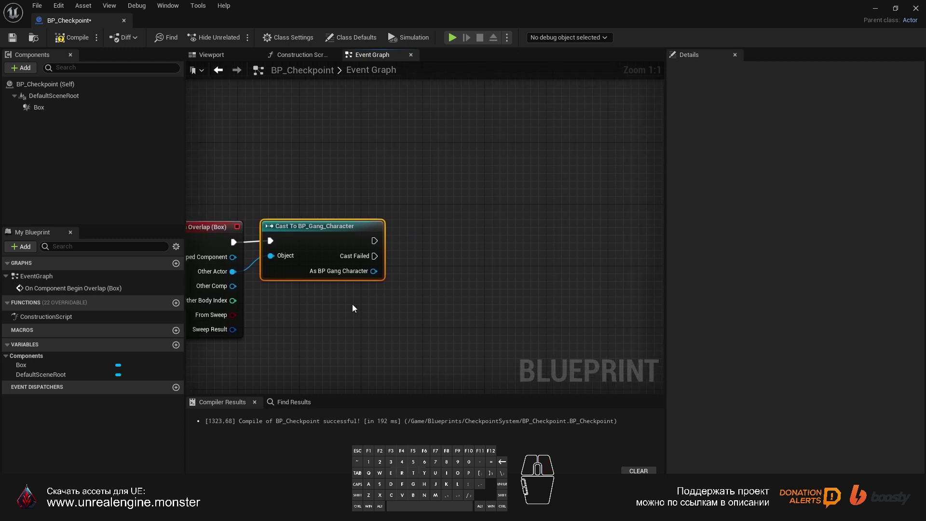
{"action": "right_click", "coordinate": [354, 305]}
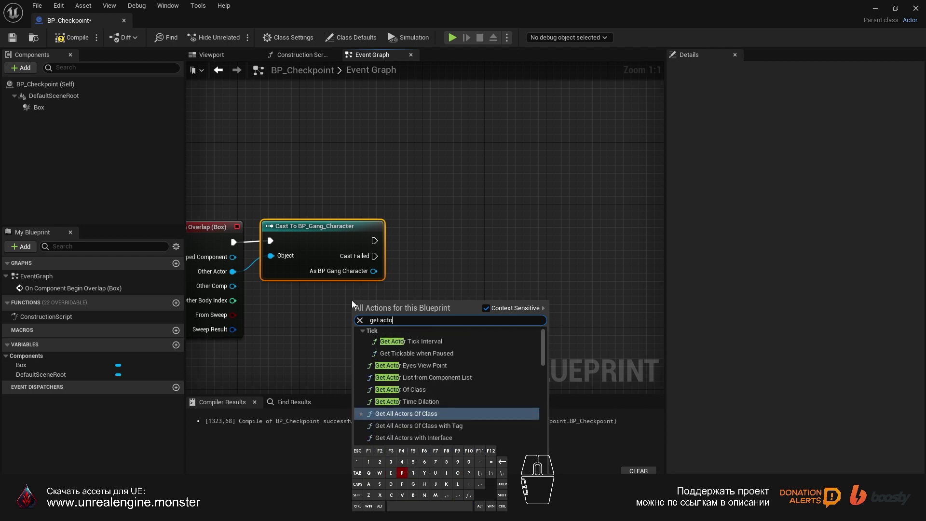
{"action": "key", "text": "space"}
{"action": "key", "text": "Return"}
{"action": "left_click_drag", "start_coordinate": [430, 308], "coordinate": [348, 299]}
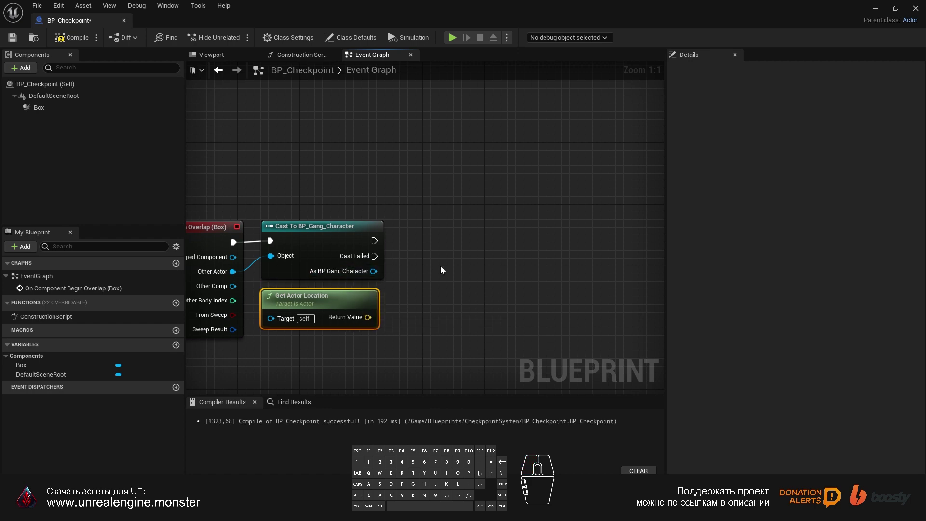
- Set the character's L Check Point to the checkpoint's actor location and compile
{"action": "left_click_drag", "start_coordinate": [377, 278], "coordinate": [446, 246]}
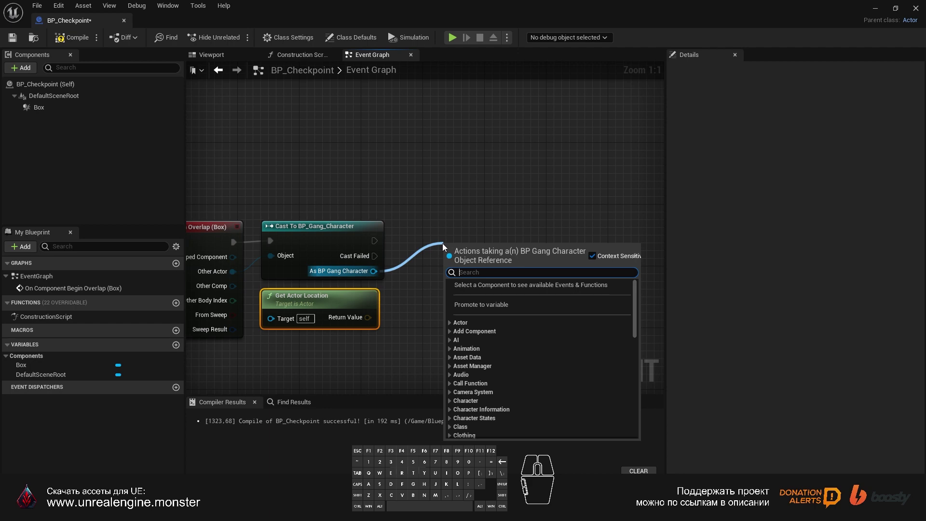
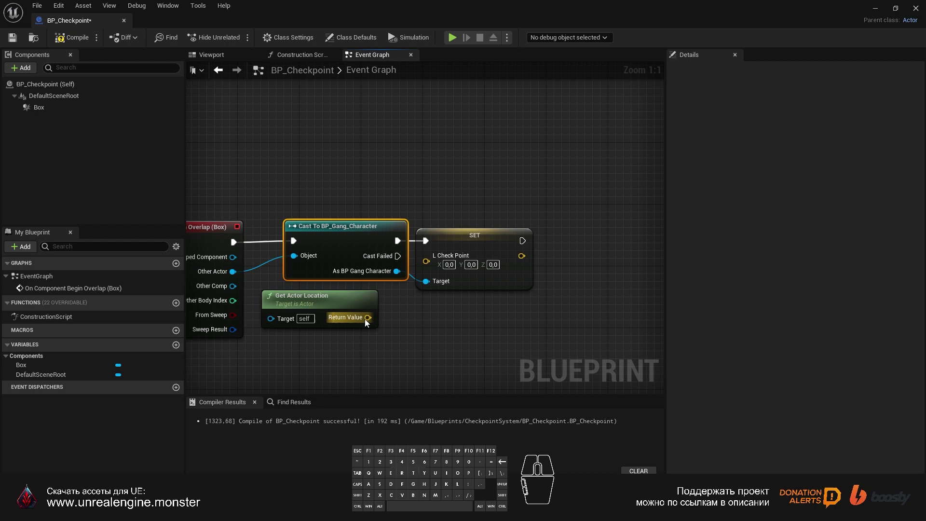
{"action": "left_click_drag", "start_coordinate": [367, 320], "coordinate": [431, 265]}
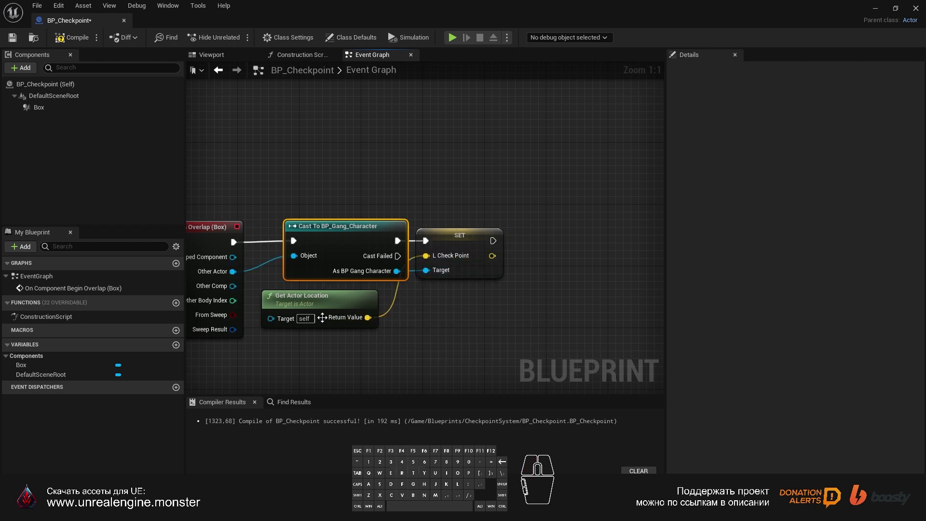
{"action": "left_click_drag", "start_coordinate": [314, 298], "coordinate": [343, 300]}
{"action": "left_click", "coordinate": [66, 42]}
{"action": "left_click_drag", "start_coordinate": [457, 278], "coordinate": [359, 272]}
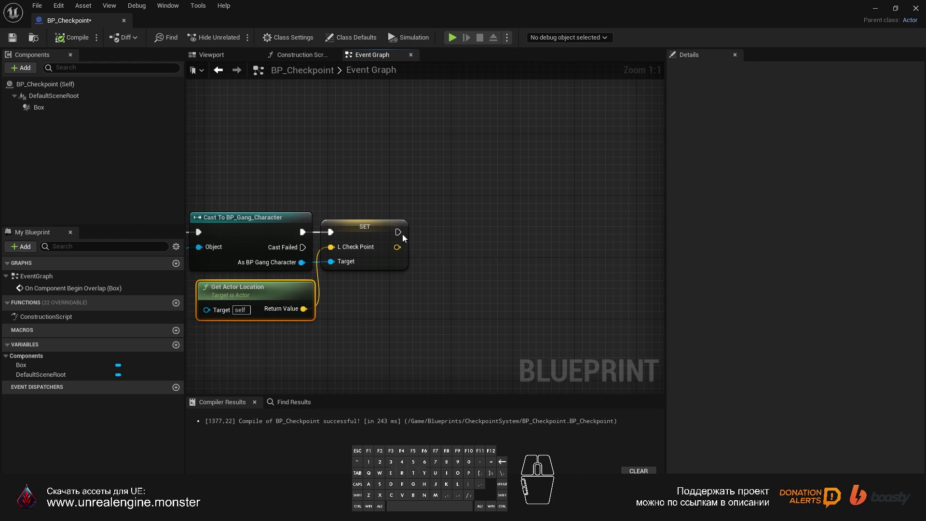
- Add a Create Widget node after the SET, choosing the WB_Checkpoint class
{"action": "left_click_drag", "start_coordinate": [400, 236], "coordinate": [432, 235]}
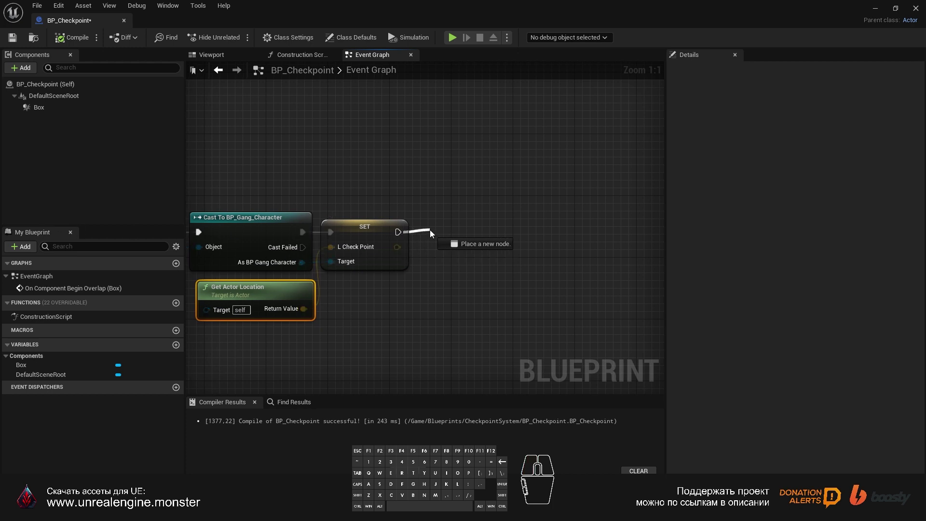
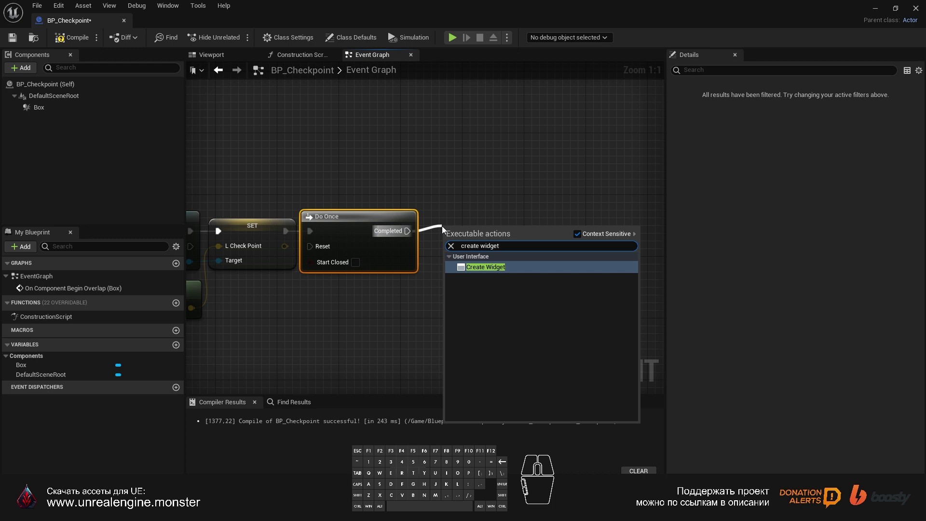
{"action": "key", "text": "Return"}
{"action": "left_click_drag", "start_coordinate": [508, 234], "coordinate": [488, 223]}
{"action": "left_click", "coordinate": [461, 251]}
{"action": "scroll", "scroll_direction": "down", "scroll_amount": 3}
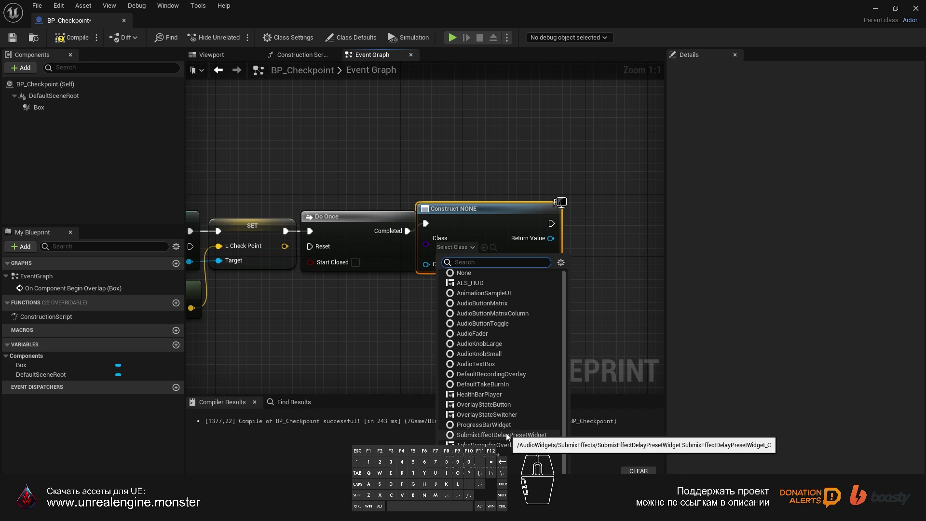
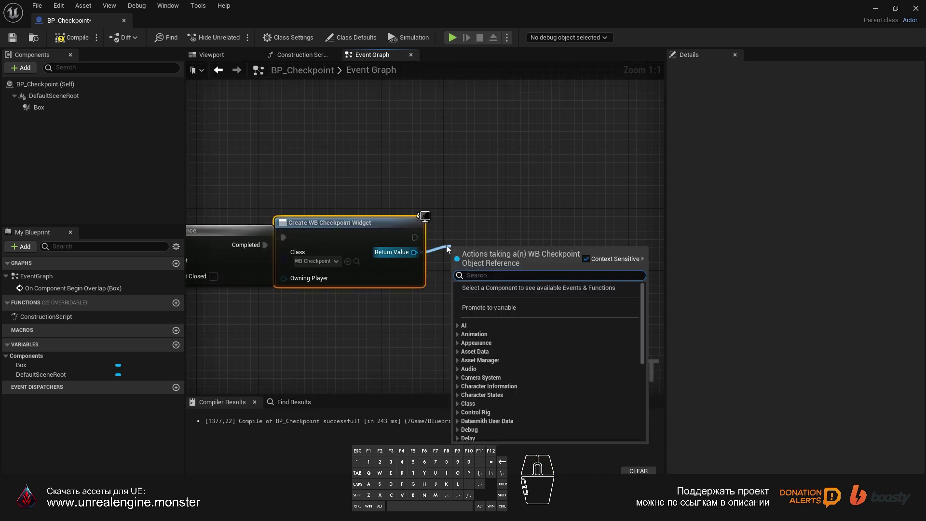
- Chain an Add to Viewport node onto the created widget
{"action": "key", "text": "space"}
{"action": "key", "text": "space"}
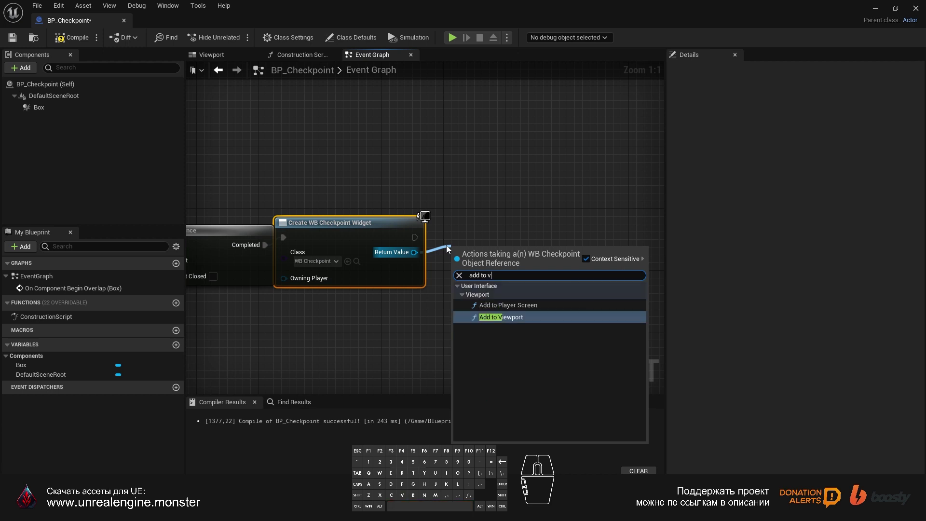
{"action": "key", "text": "Return"}
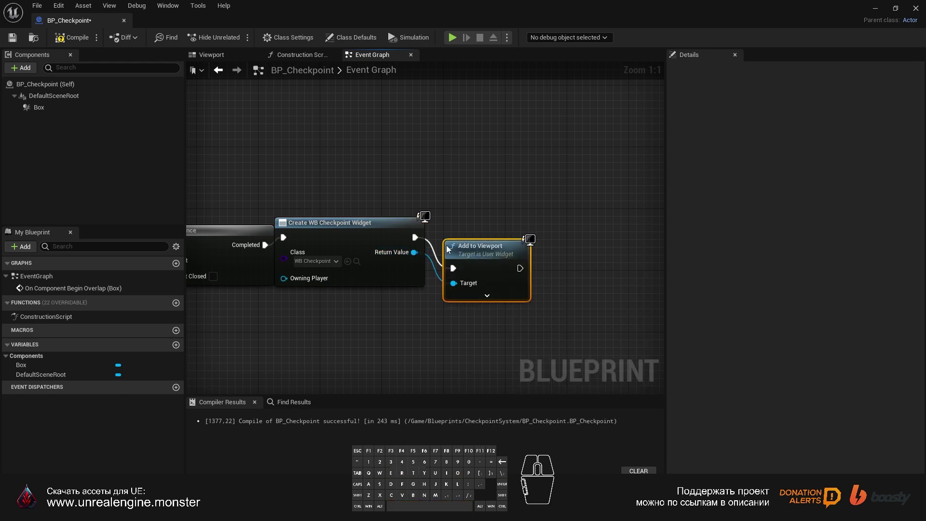
{"action": "left_click_drag", "start_coordinate": [481, 254], "coordinate": [471, 225]}
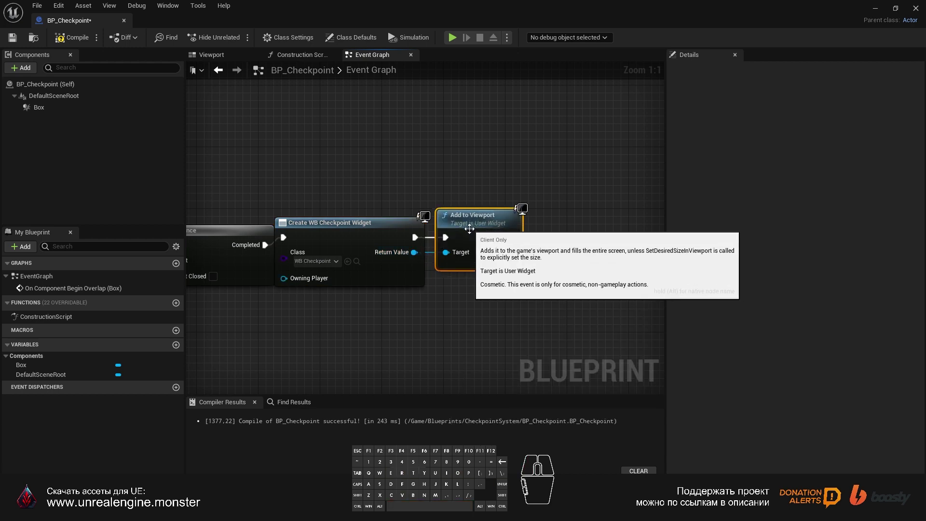
{"action": "left_click_drag", "start_coordinate": [523, 313], "coordinate": [363, 314]}
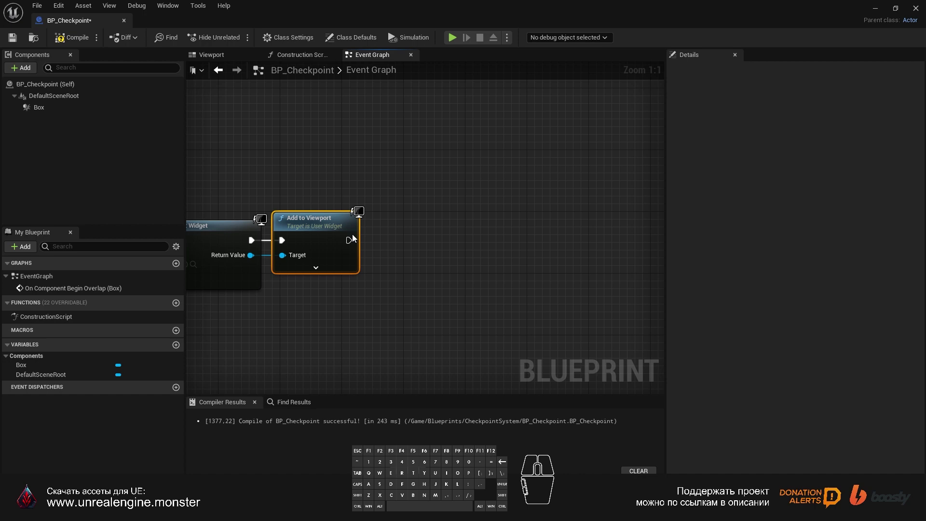
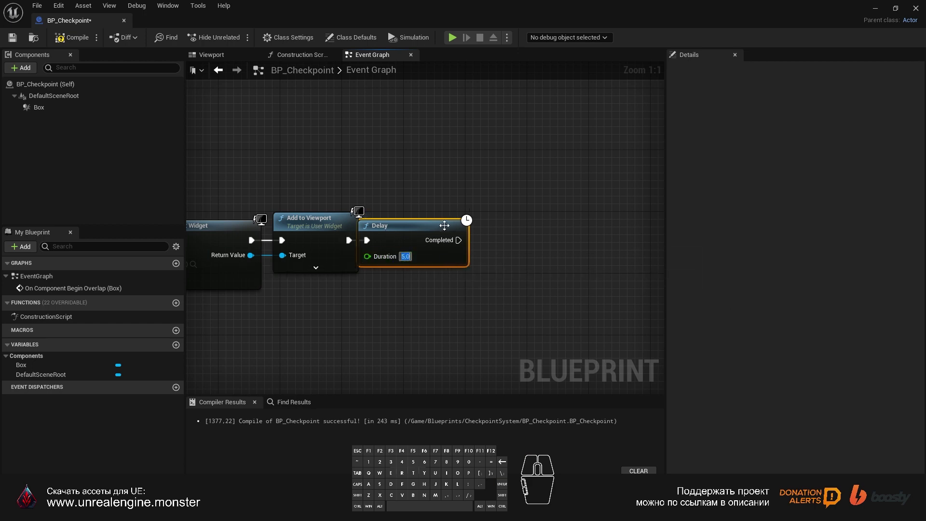
- Wire the widget's Return Value toward a Remove from Parent node
{"action": "right_click", "coordinate": [259, 284]}
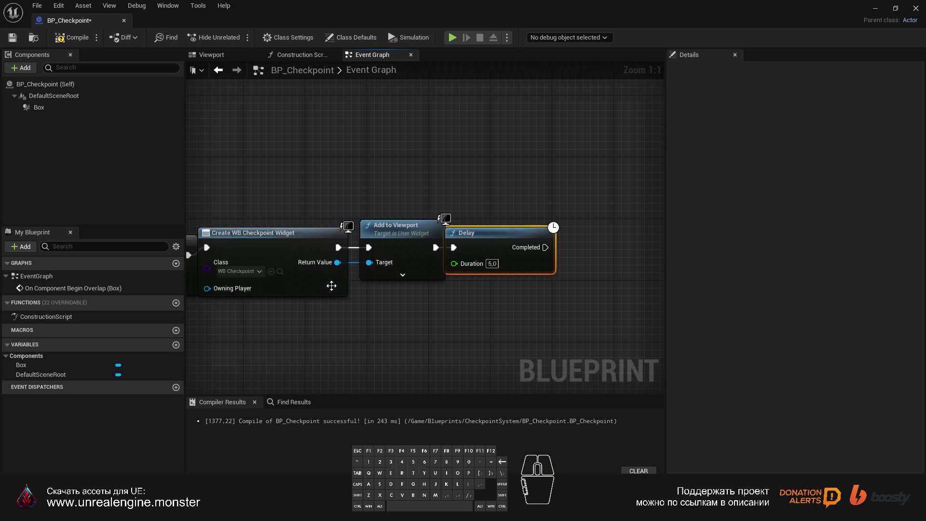
{"action": "left_click_drag", "start_coordinate": [342, 265], "coordinate": [576, 245]}
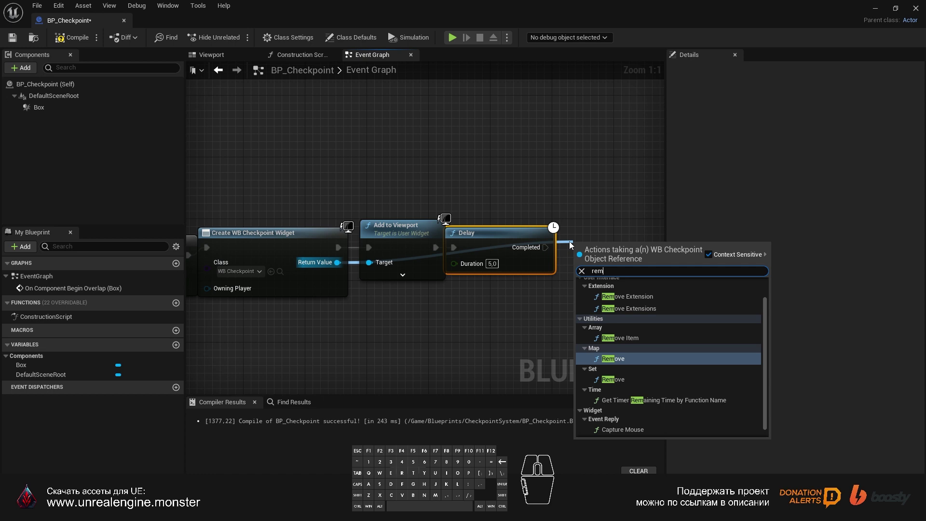
{"action": "key", "text": "space"}
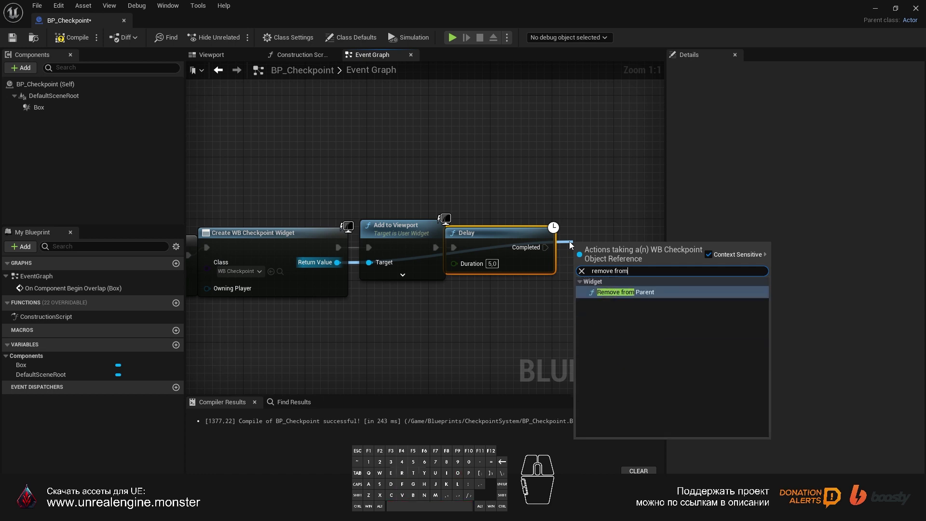
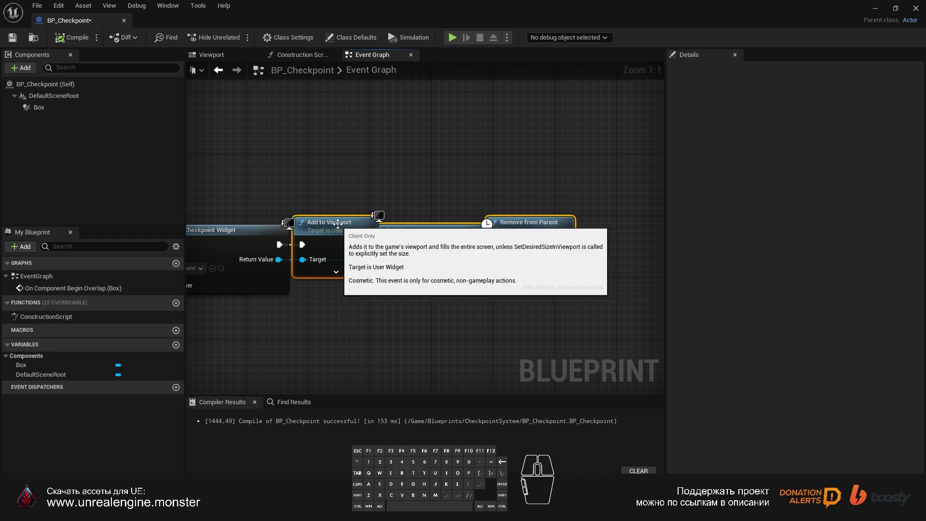
- Save and close BP_Checkpoint, then bring up the BP_KillZone blueprint
{"action": "left_click", "coordinate": [66, 44]}
{"action": "left_click", "coordinate": [15, 44]}
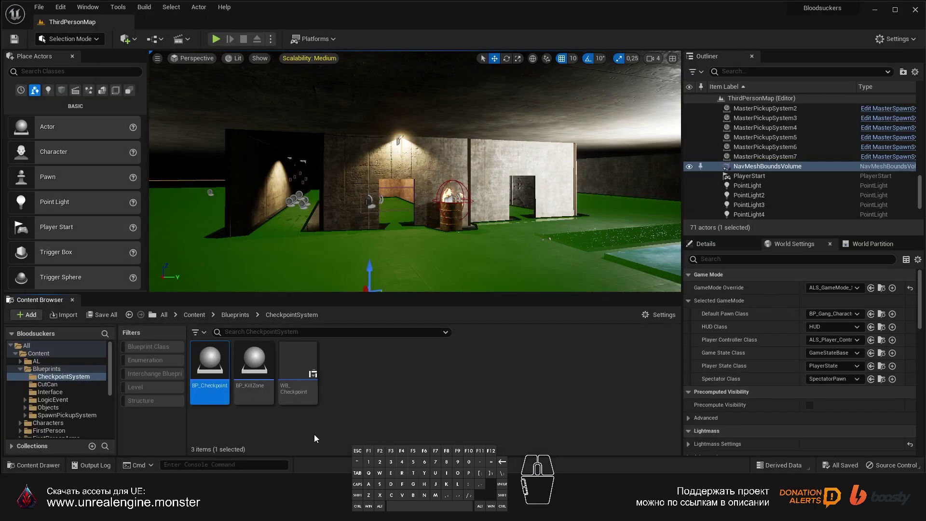
{"action": "left_click", "coordinate": [299, 442]}
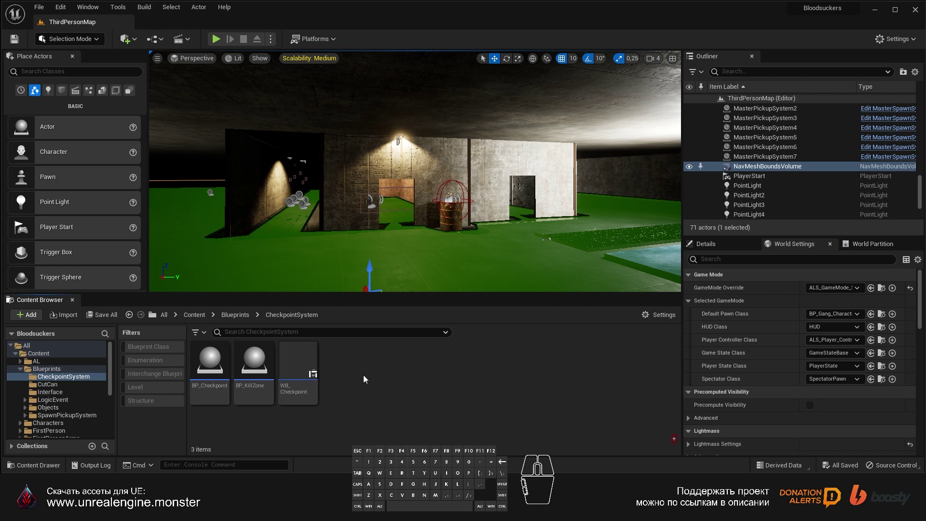
{"action": "left_click", "coordinate": [256, 364]}
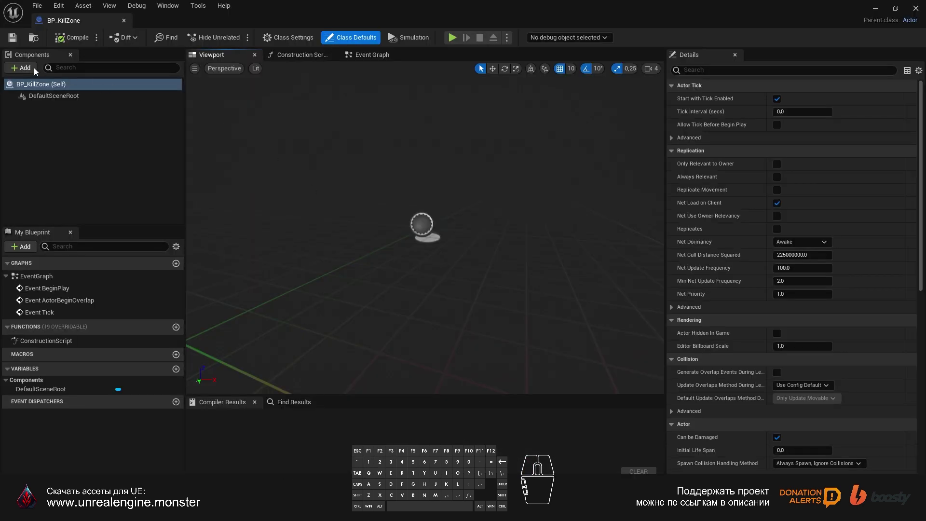
- Add a Box Collision component to BP_KillZone and bring up its event options
{"action": "left_click", "coordinate": [28, 69]}
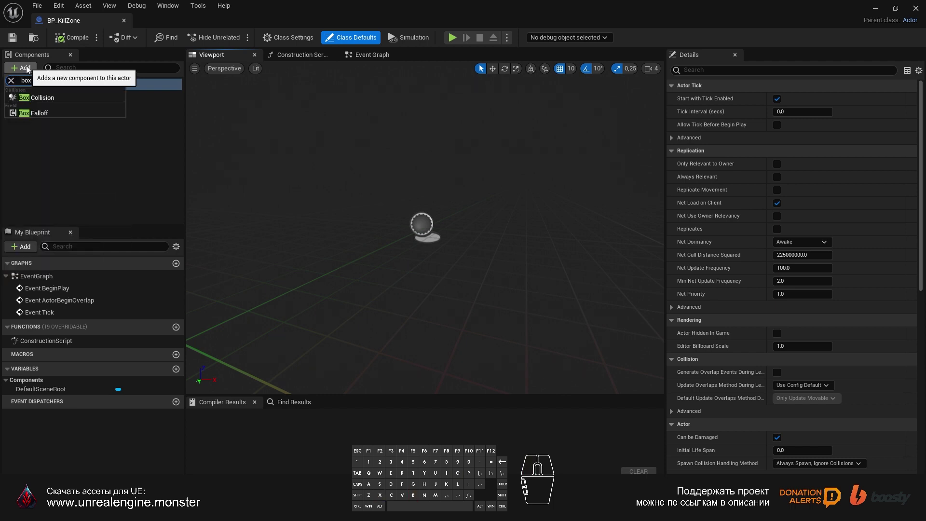
{"action": "left_click", "coordinate": [86, 129]}
{"action": "left_click", "coordinate": [63, 111]}
{"action": "right_click", "coordinate": [62, 109]}
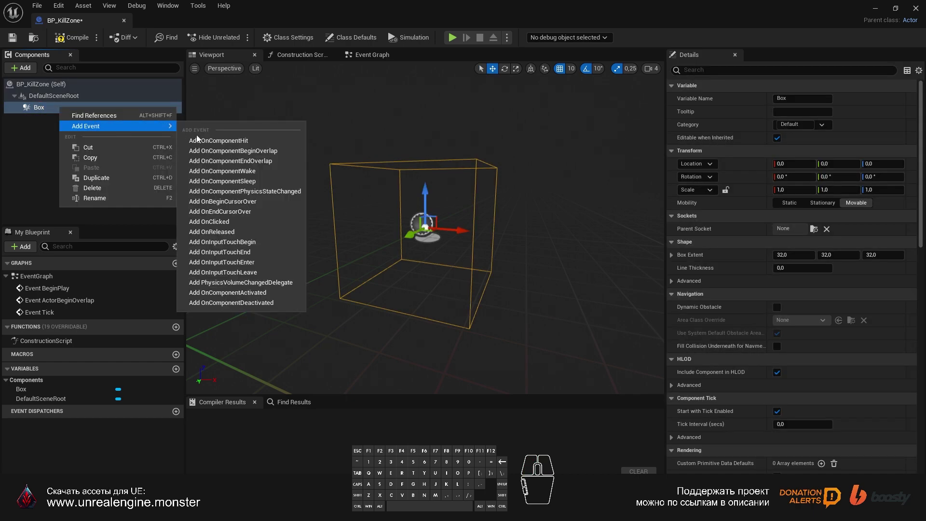
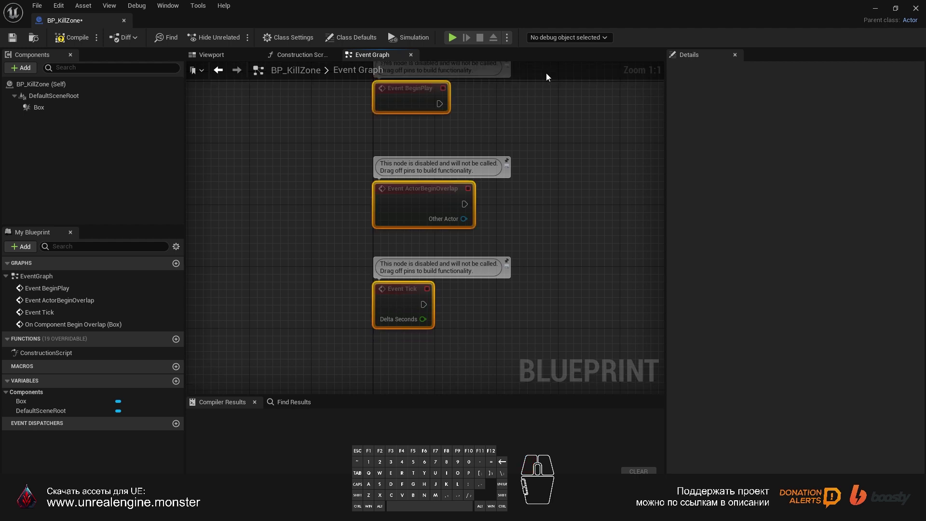
- From the box overlap's Other Actor, add a Cast To BP_Gang_Character node
{"action": "left_click_drag", "start_coordinate": [551, 251], "coordinate": [382, 65]}
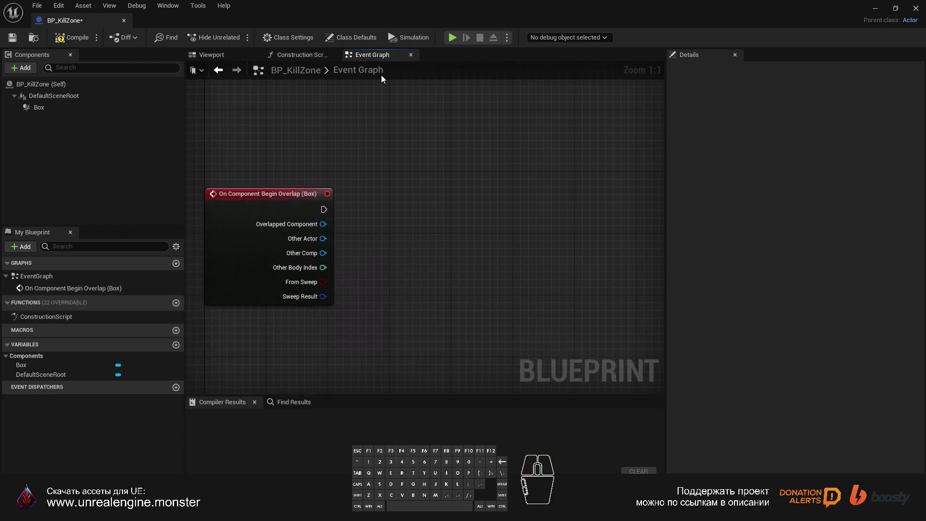
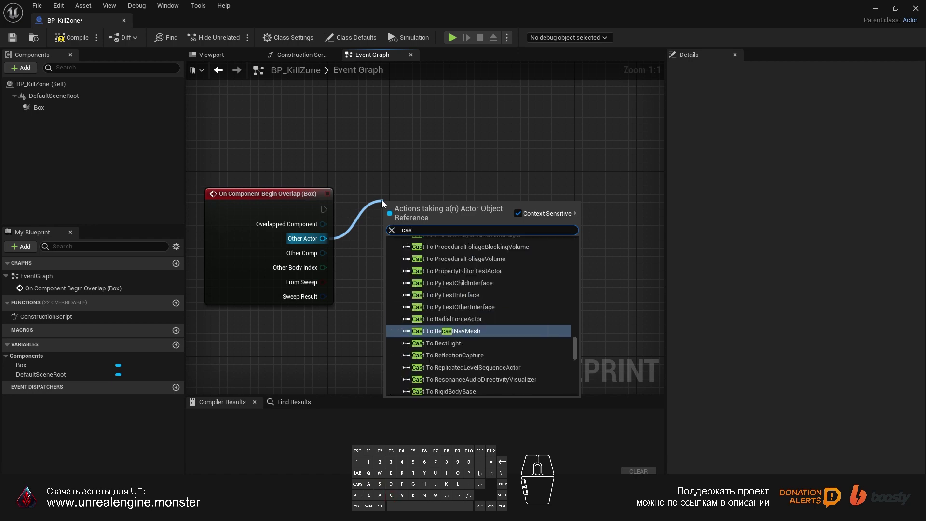
{"action": "key", "text": "space"}
{"action": "key", "text": "space"}
{"action": "key", "text": "Return"}
{"action": "left_click_drag", "start_coordinate": [447, 207], "coordinate": [420, 198]}
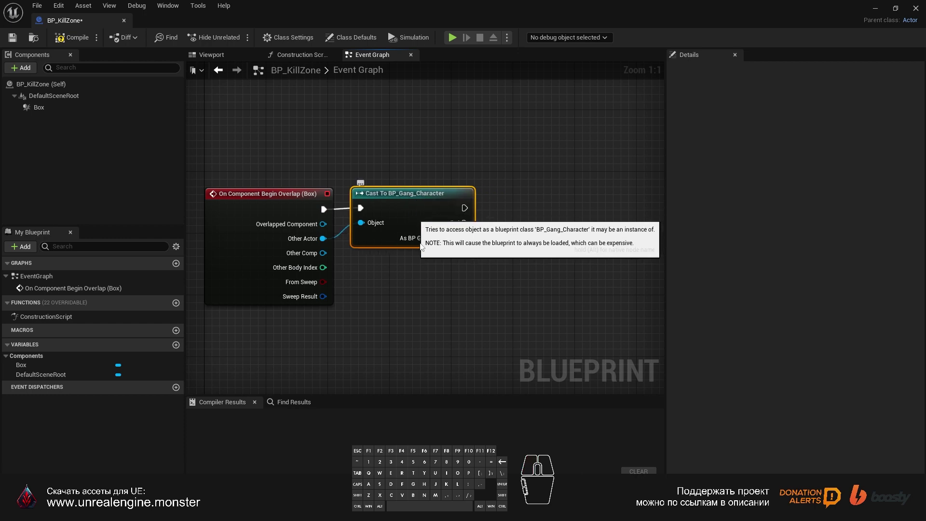
{"action": "left_click_drag", "start_coordinate": [547, 308], "coordinate": [425, 307]}
- Get the cast character's L CheckPoint variable and place it below the cast
{"action": "left_click_drag", "start_coordinate": [348, 247], "coordinate": [404, 264]}
{"action": "key", "text": "g"}
{"action": "key", "text": "e"}
{"action": "key", "text": "space"}
{"action": "key", "text": "l"}
{"action": "key", "text": "space"}
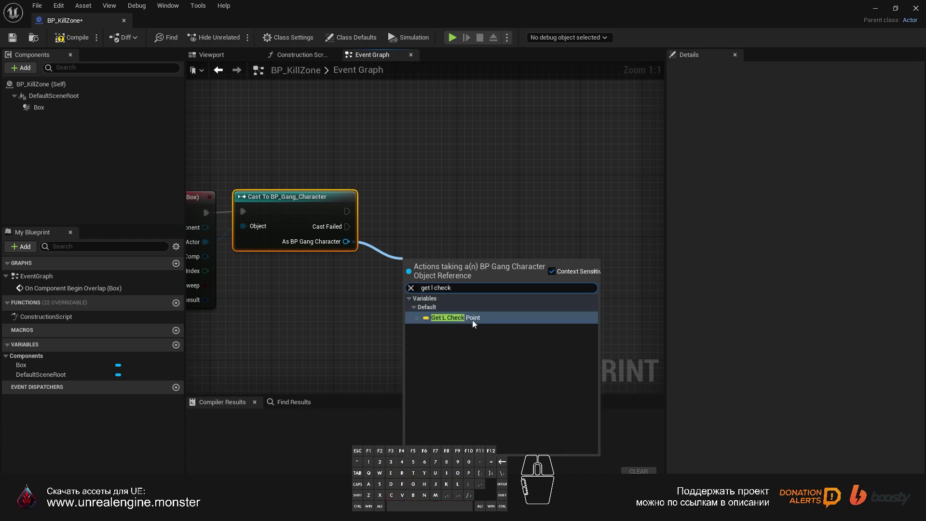
{"action": "key", "text": "Return"}
{"action": "left_click_drag", "start_coordinate": [445, 257], "coordinate": [413, 262]}
{"action": "left_click_drag", "start_coordinate": [464, 208], "coordinate": [425, 264]}
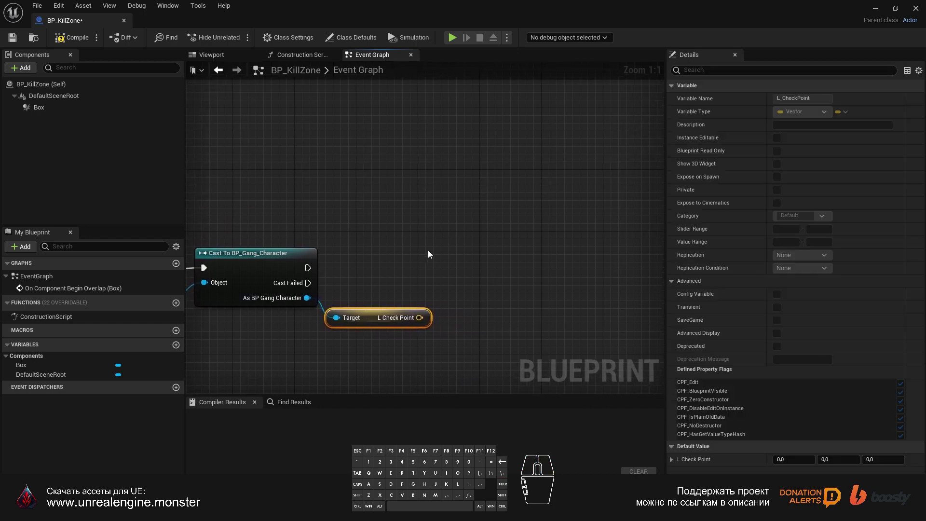
- Teleport the character to its L CheckPoint location, then compile and save BP_KillZone
{"action": "left_click_drag", "start_coordinate": [309, 274], "coordinate": [469, 268]}
{"action": "key", "text": "t"}
{"action": "key", "text": "l"}
{"action": "key", "text": "p"}
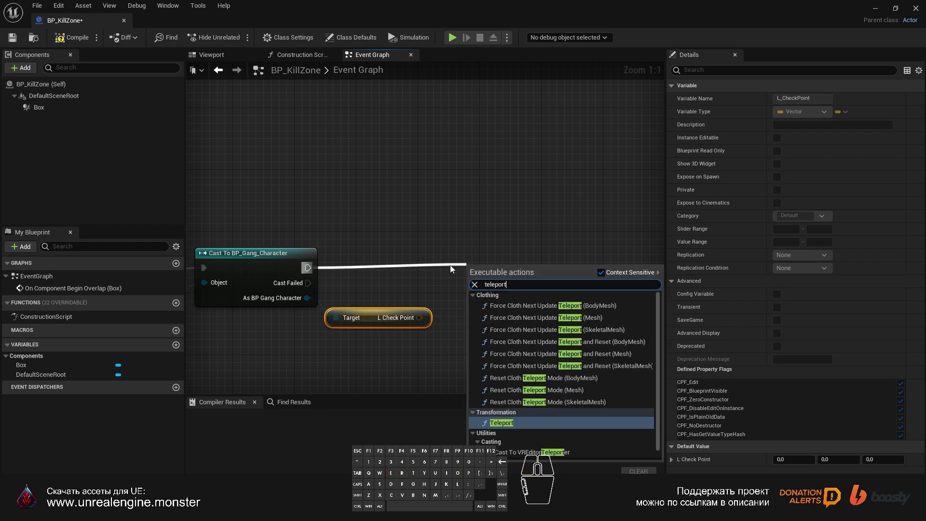
{"action": "key", "text": "Return"}
{"action": "left_click_drag", "start_coordinate": [518, 281], "coordinate": [499, 257]}
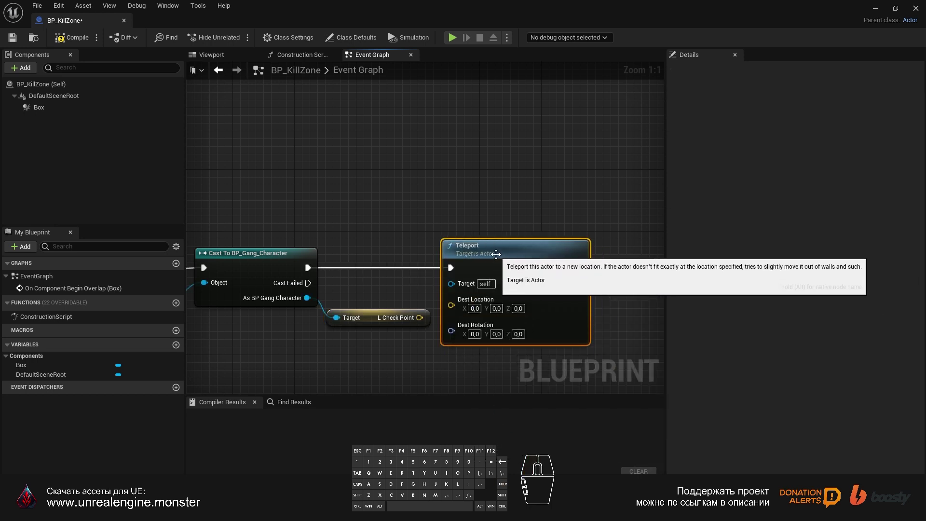
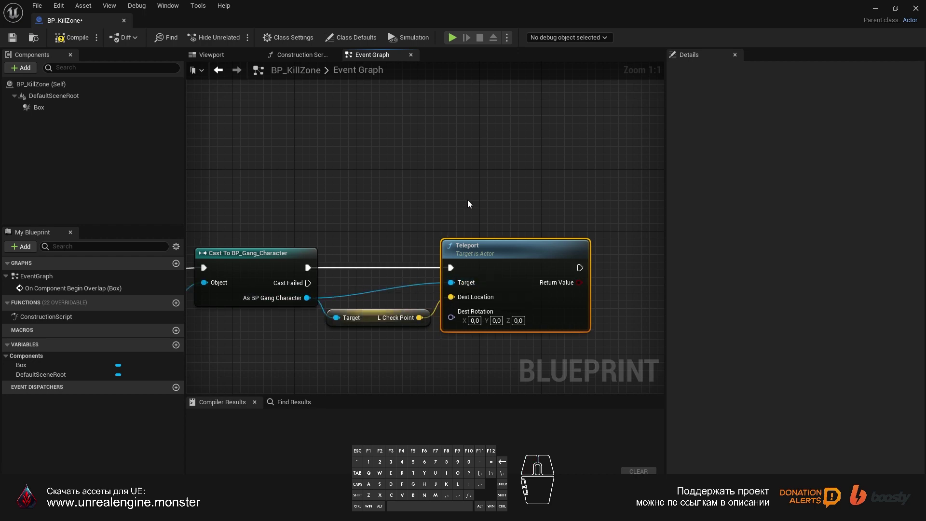
{"action": "left_click", "coordinate": [70, 39]}
{"action": "left_click", "coordinate": [15, 40]}
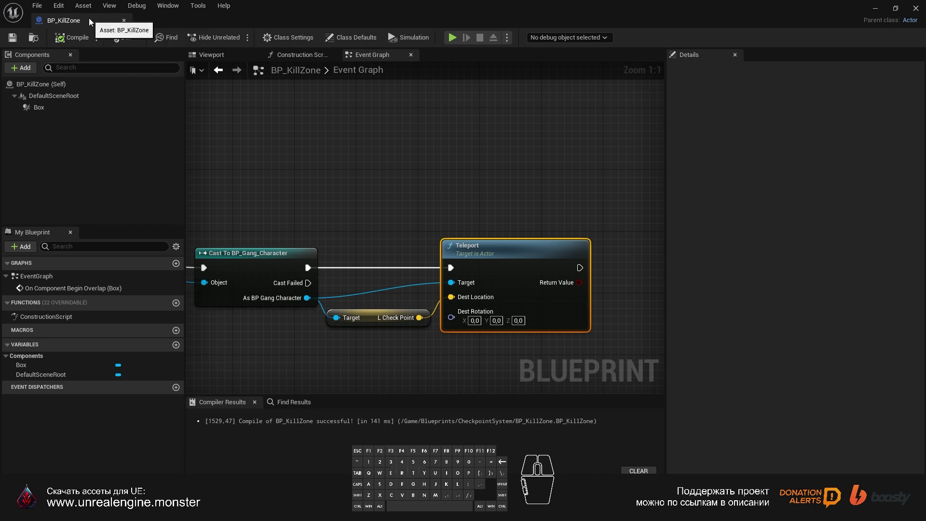
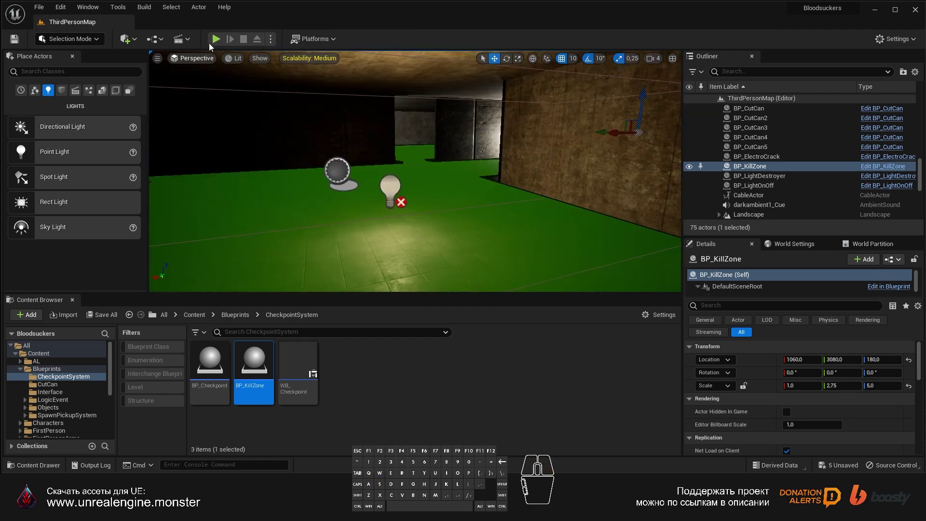
- Launch a play session and give the running game input focus
{"action": "left_click", "coordinate": [215, 42]}
{"action": "left_click", "coordinate": [391, 173]}
{"action": "key", "text": "Tab"}
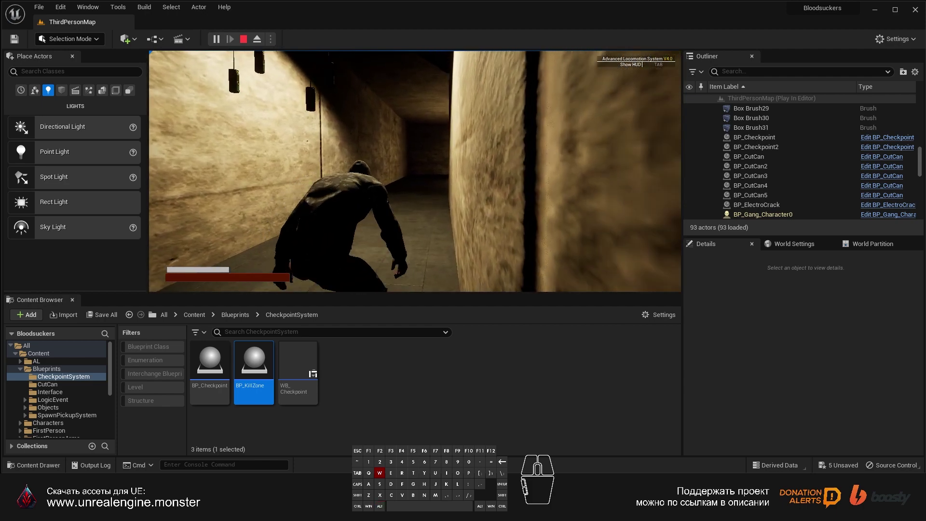
{"action": "key", "text": "a"}
{"action": "key", "text": "a"}
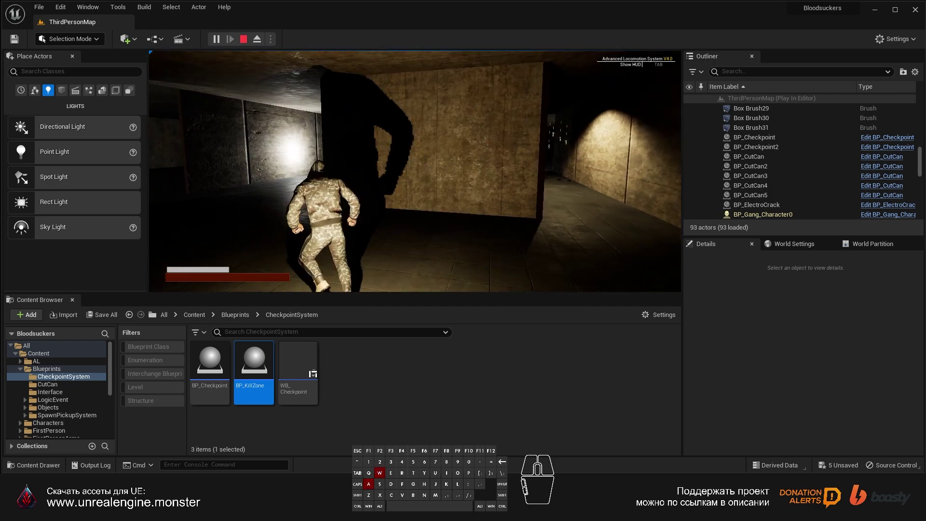
{"action": "key", "text": "a"}
{"action": "key", "text": "a"}
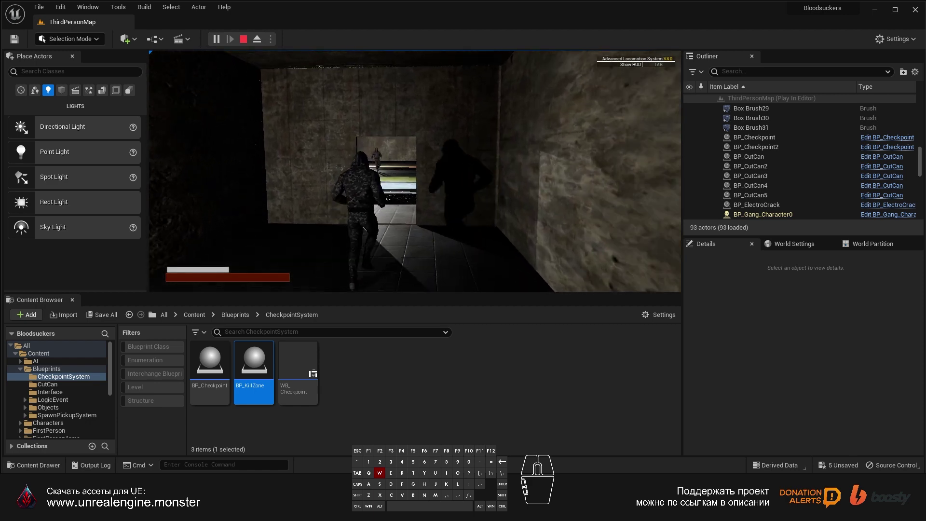
{"action": "key", "text": "w"}
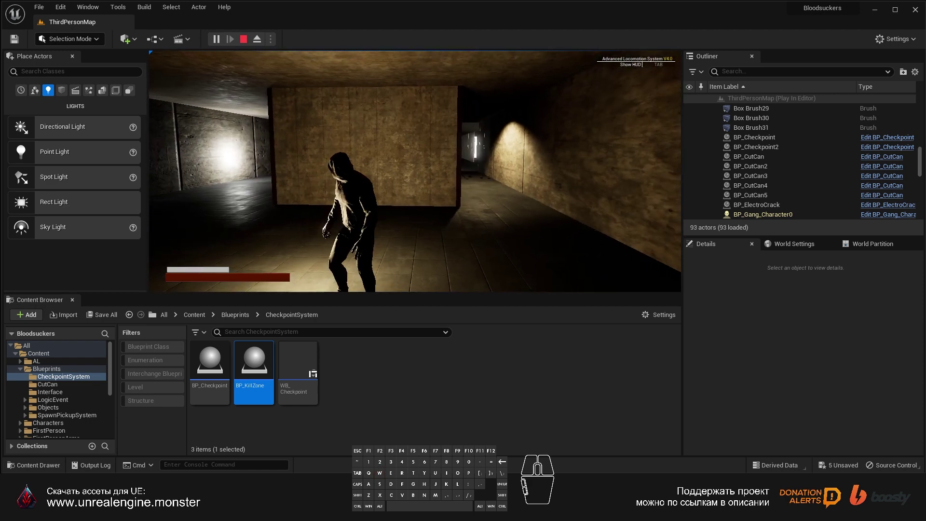
{"action": "key", "text": "d"}
{"action": "key", "text": "w"}
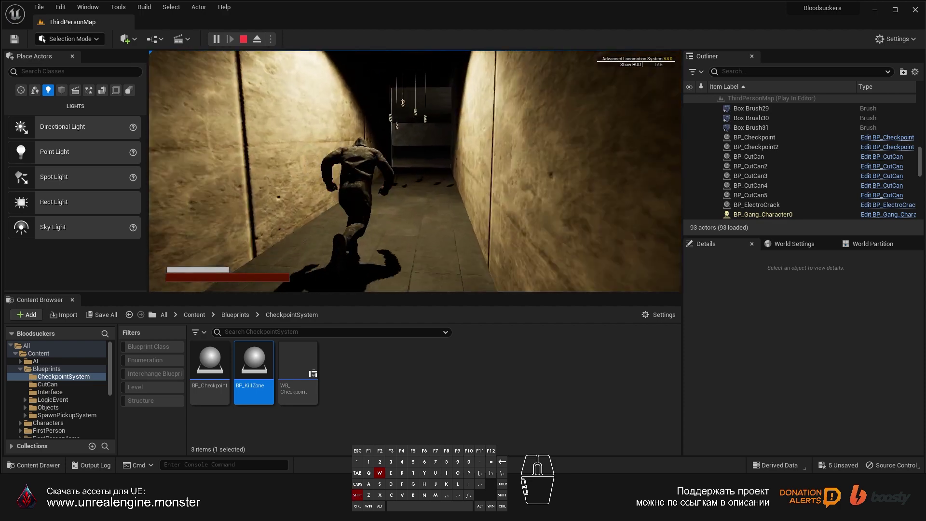
{"action": "key", "text": "d"}
{"action": "key", "text": "d"}
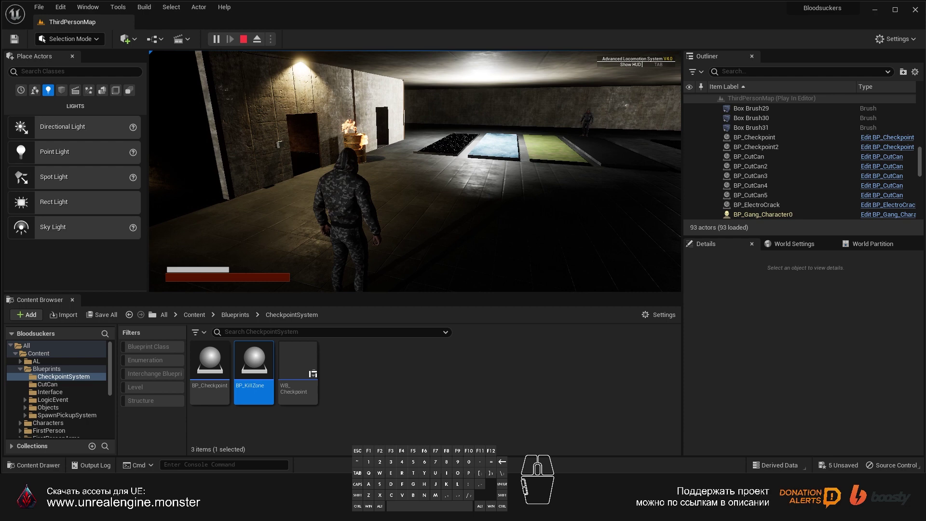